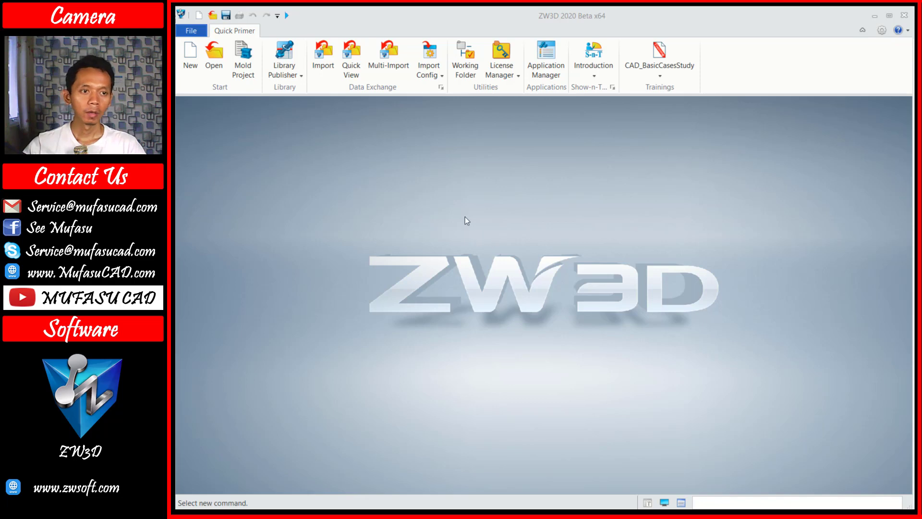
Create a new part and begin a sketch on the YZ plane
{"action": "left_click", "coordinate": [195, 62]}
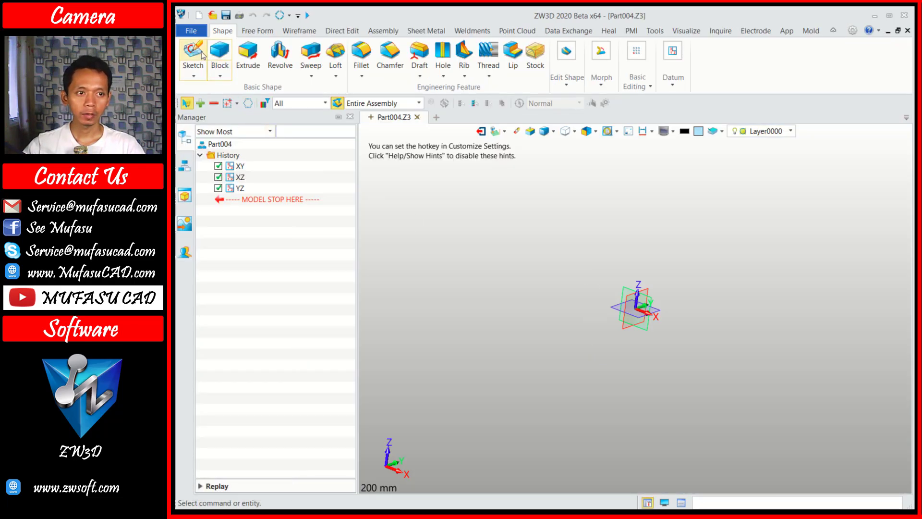
{"action": "left_click", "coordinate": [196, 54]}
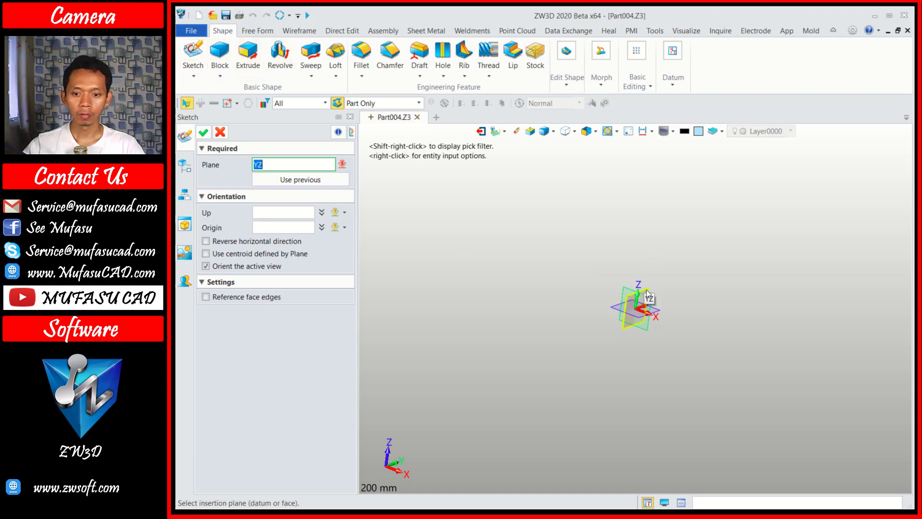
{"action": "left_click", "coordinate": [649, 293]}
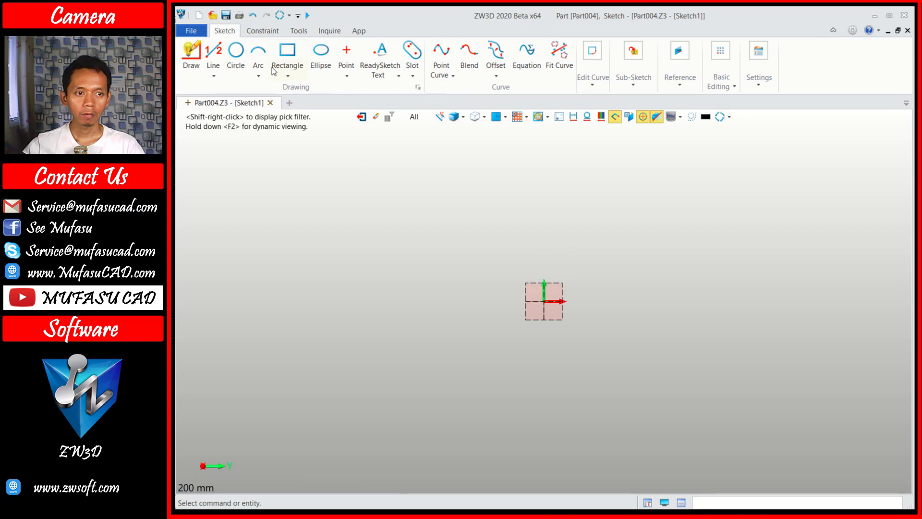
Draw a 15 mm radius circle above the origin and a concentric 10 mm circle
{"action": "left_click", "coordinate": [239, 51]}
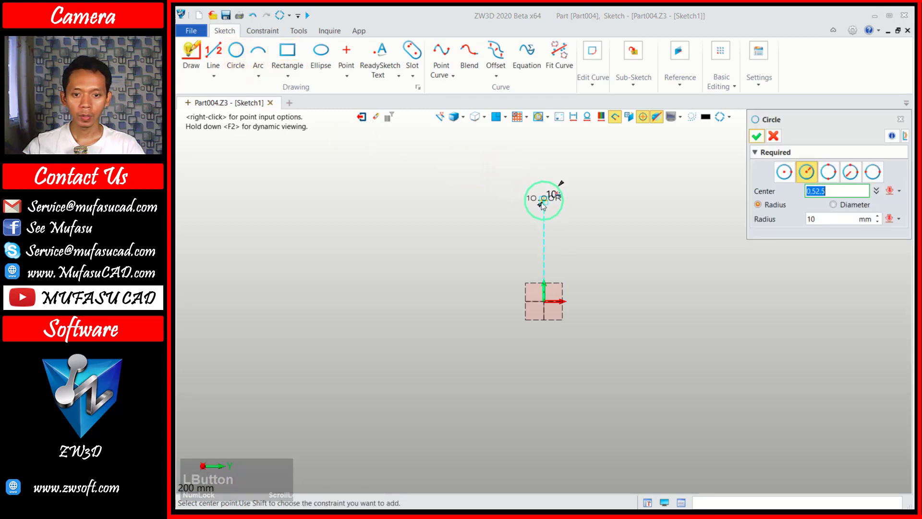
{"action": "left_click", "coordinate": [546, 207]}
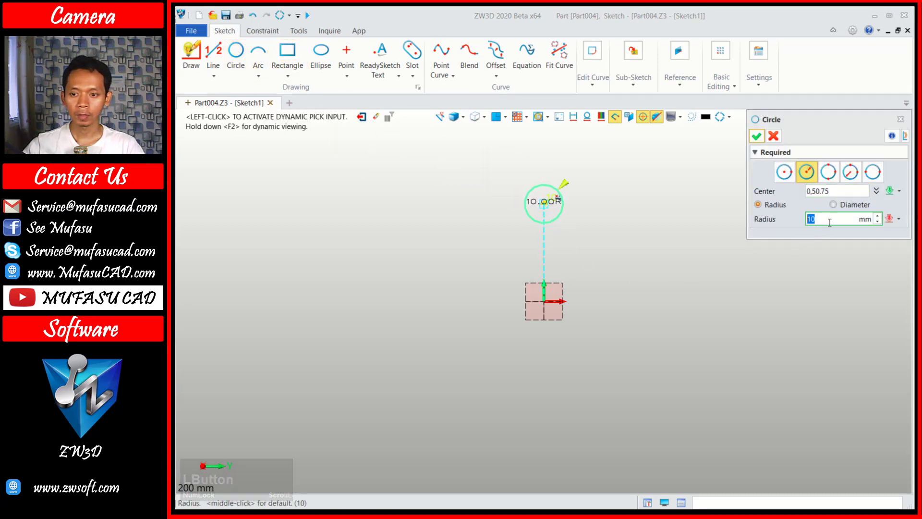
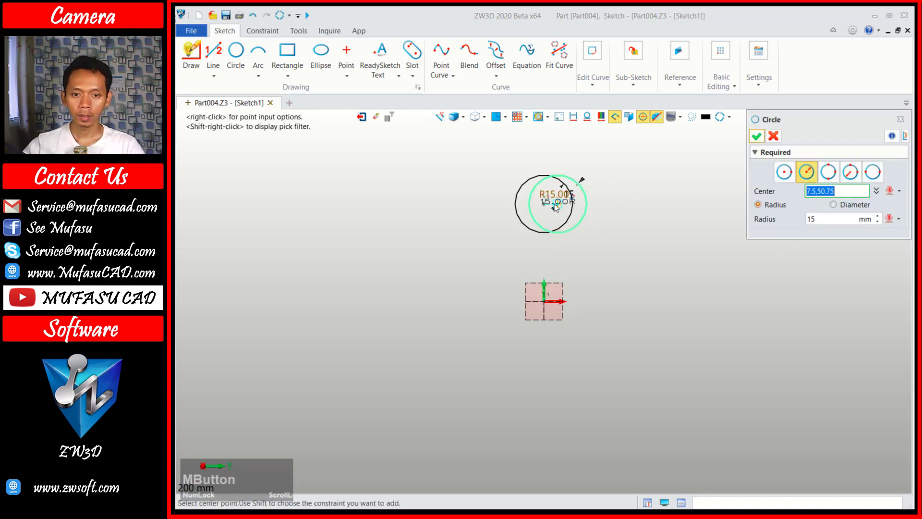
{"action": "left_click", "coordinate": [545, 204]}
{"action": "type", "text": "10"}
{"action": "left_click", "coordinate": [759, 138]}
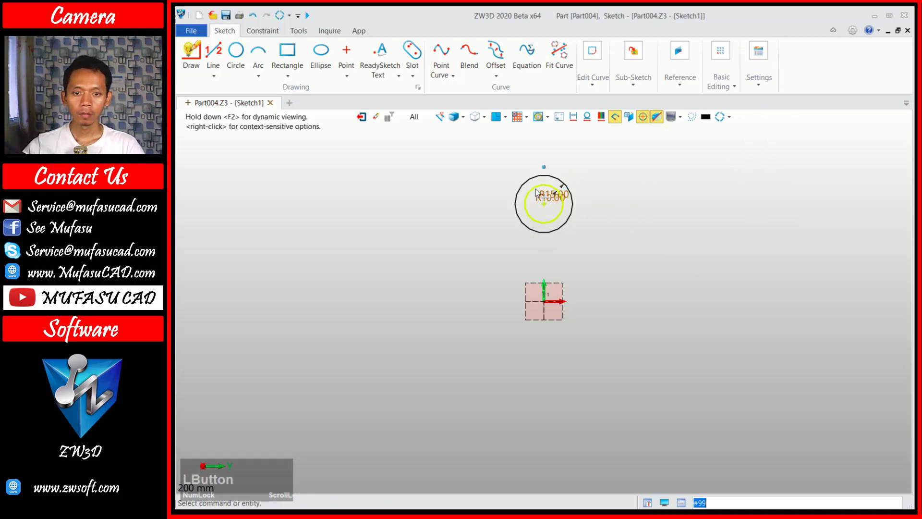
Draw tangent vertical sides from the outer circle down onto a rectangular base outline
{"action": "scroll", "scroll_direction": "up", "scroll_amount": 3}
{"action": "left_click", "coordinate": [195, 51]}
{"action": "left_click", "coordinate": [513, 213]}
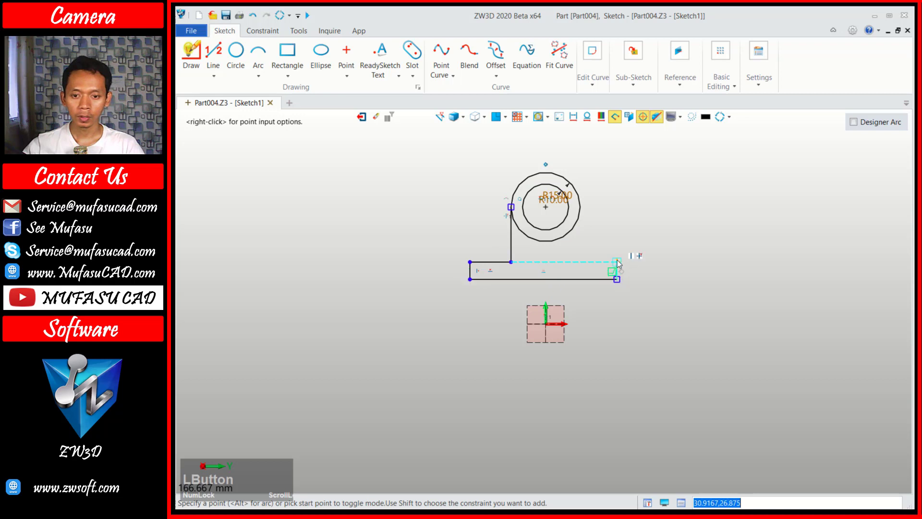
{"action": "left_click", "coordinate": [613, 263]}
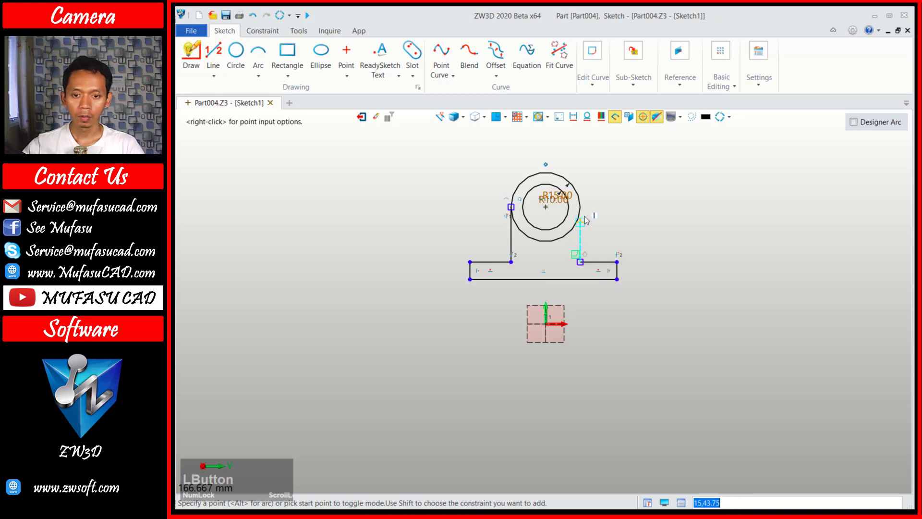
{"action": "key", "text": "Escape"}
{"action": "scroll", "scroll_direction": "up", "scroll_amount": 3}
{"action": "middle_click", "coordinate": [536, 248]}
{"action": "type", "text": "ho"}
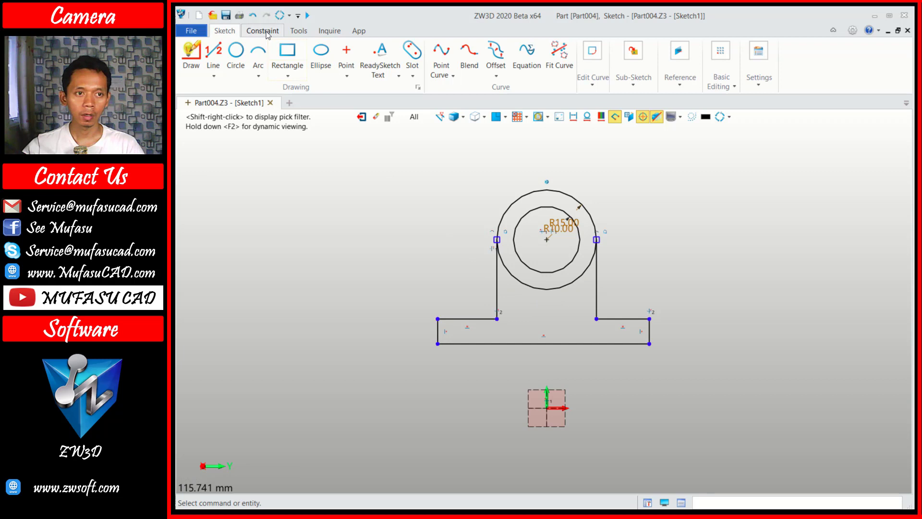
Dimension the left side height as 20 mm with Quick Dimension
{"action": "left_click", "coordinate": [270, 34]}
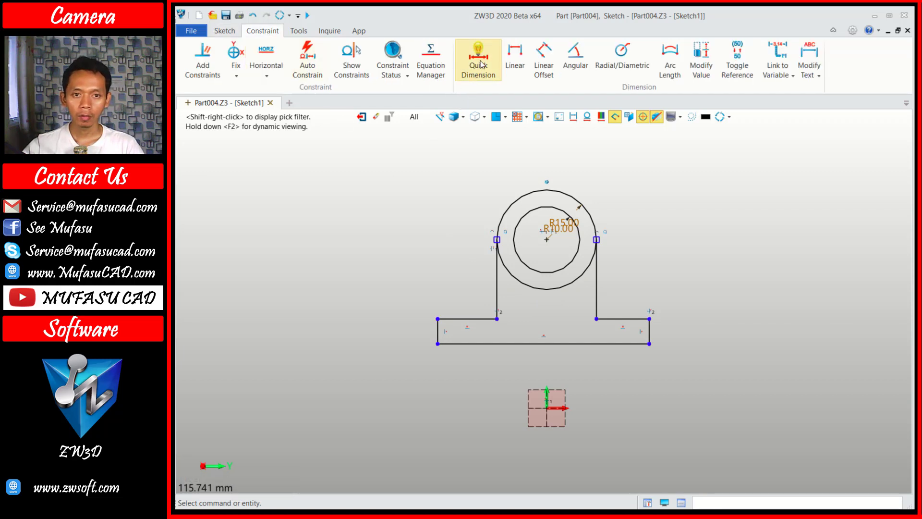
{"action": "left_click", "coordinate": [484, 63]}
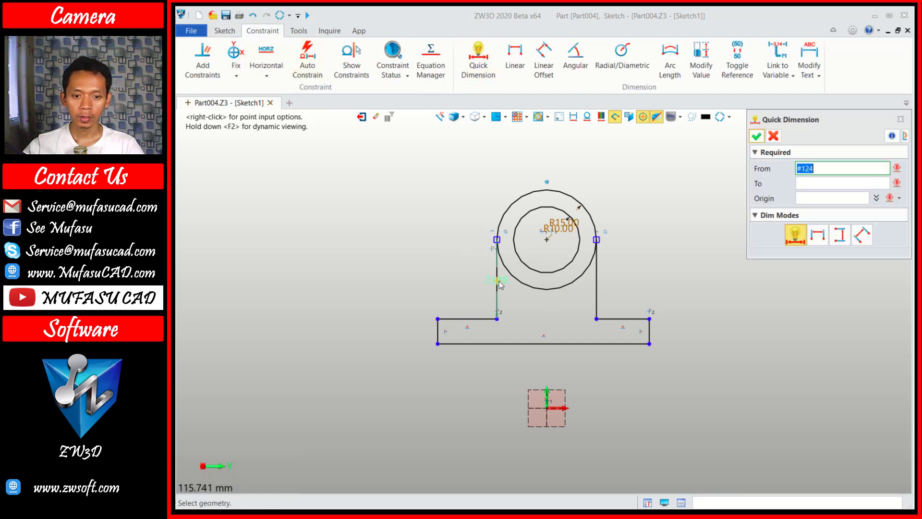
{"action": "left_click", "coordinate": [500, 283]}
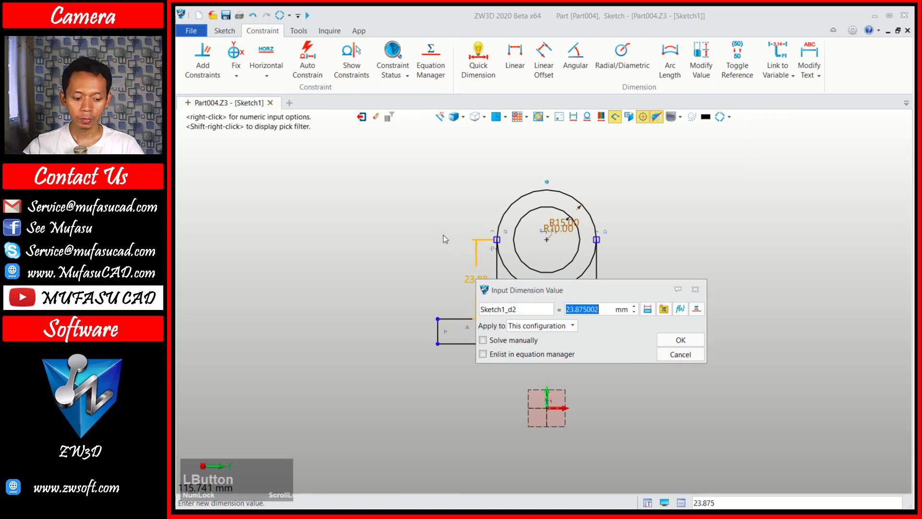
{"action": "key", "text": "1"}
{"action": "key", "text": "BackSpace"}
{"action": "type", "text": "20"}
{"action": "left_click", "coordinate": [682, 341]}
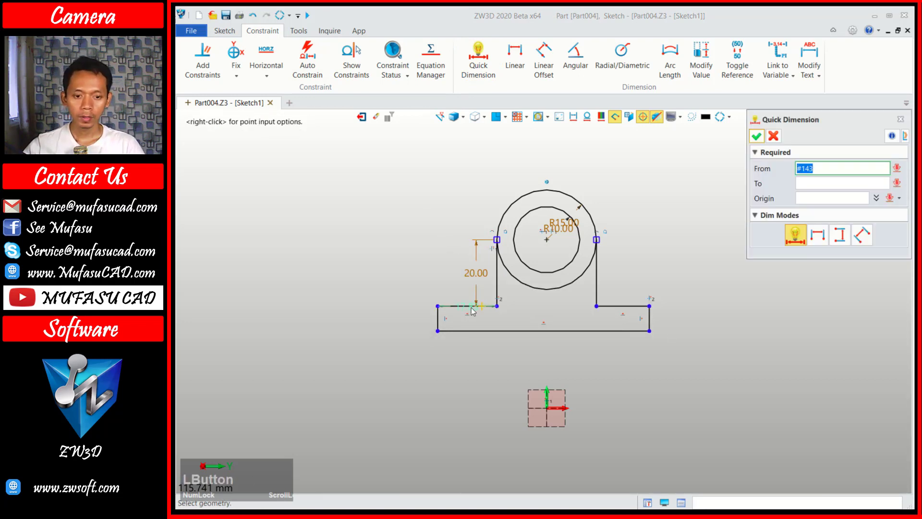
Dimension the left and right base overhangs as 10 mm each
{"action": "left_click", "coordinate": [454, 309]}
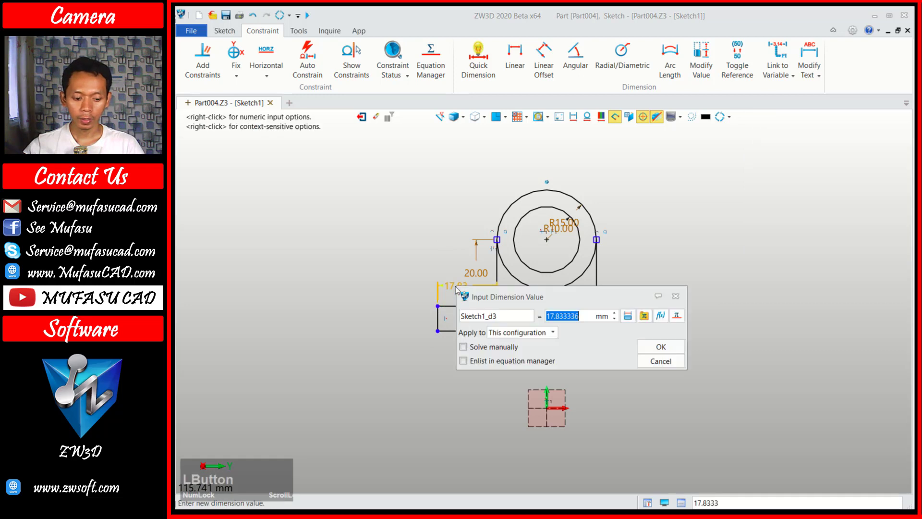
{"action": "type", "text": "10"}
{"action": "left_click", "coordinate": [662, 352]}
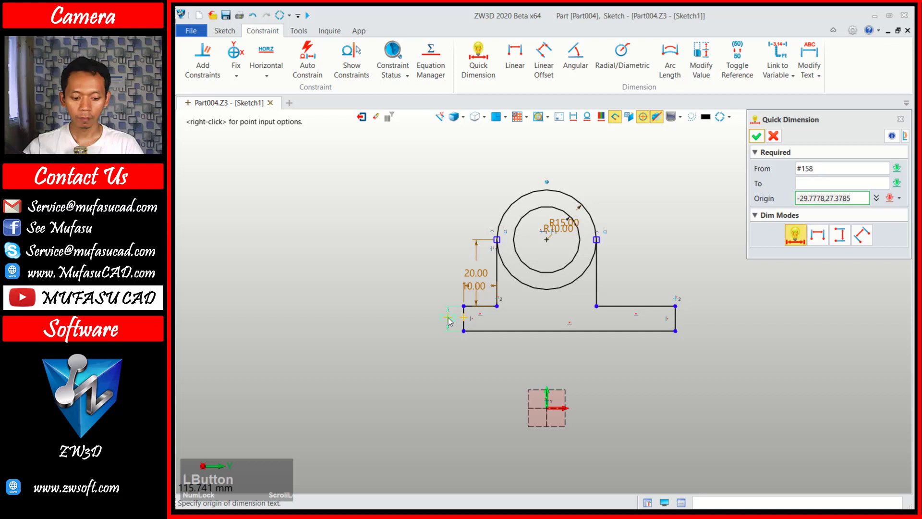
{"action": "key", "text": "4"}
{"action": "left_click", "coordinate": [659, 385]}
{"action": "type", "text": "10"}
{"action": "left_click", "coordinate": [831, 354]}
Draw the diagonal rib lines from the side tops to the base ends
{"action": "left_click", "coordinate": [224, 36]}
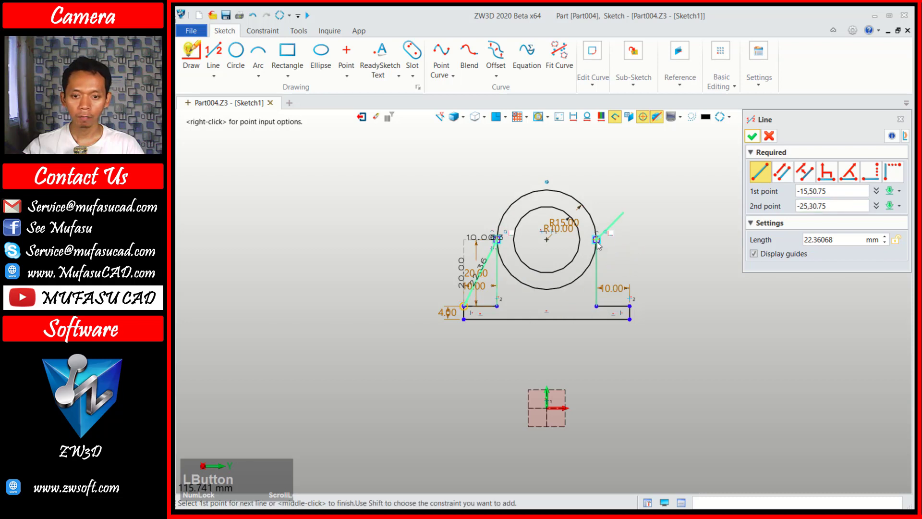
{"action": "left_click", "coordinate": [606, 247]}
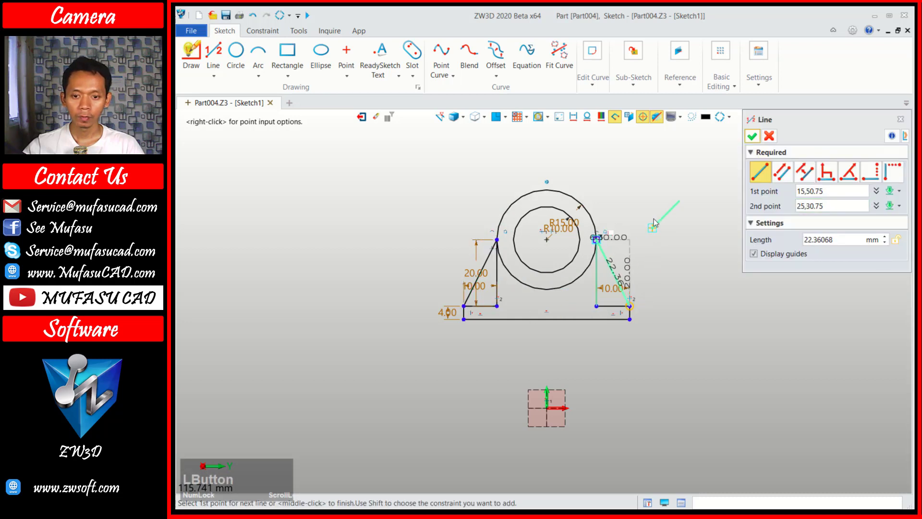
{"action": "middle_click", "coordinate": [656, 215]}
{"action": "scroll", "scroll_direction": "up", "scroll_amount": 3}
Draw two vertical split lines rising through the top of the ring
{"action": "left_click", "coordinate": [221, 56]}
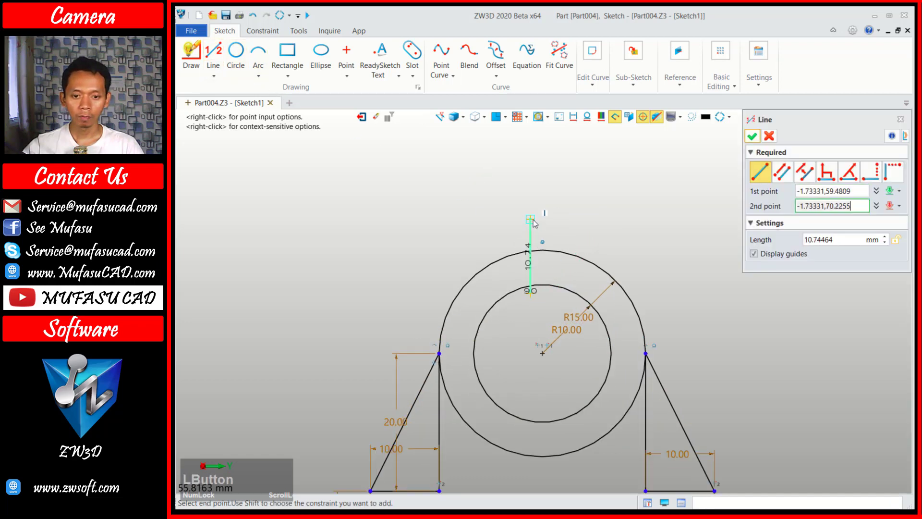
{"action": "left_click", "coordinate": [557, 298]}
{"action": "left_click", "coordinate": [560, 223]}
{"action": "left_click", "coordinate": [258, 34]}
{"action": "scroll", "scroll_direction": "up", "scroll_amount": 3}
Dimension the left split line 1 mm from the centre and the slot gap 2 mm wide
{"action": "left_click", "coordinate": [543, 361]}
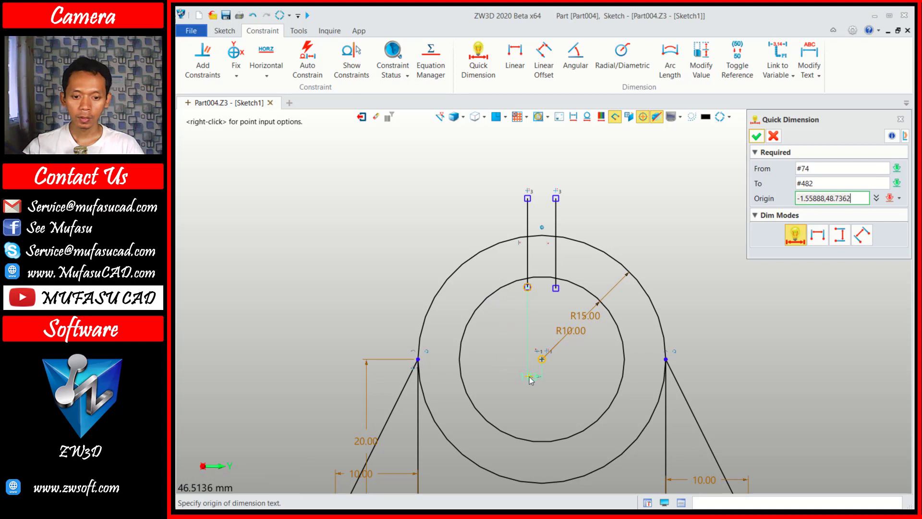
{"action": "left_click", "coordinate": [531, 380]}
{"action": "key", "text": "1"}
{"action": "left_click", "coordinate": [743, 443]}
{"action": "left_click", "coordinate": [564, 203]}
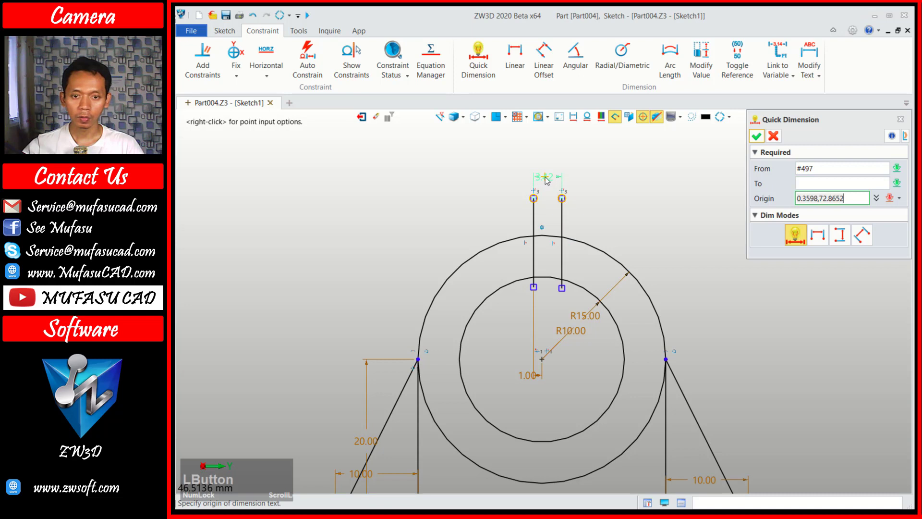
{"action": "left_click", "coordinate": [548, 180]}
{"action": "key", "text": "2"}
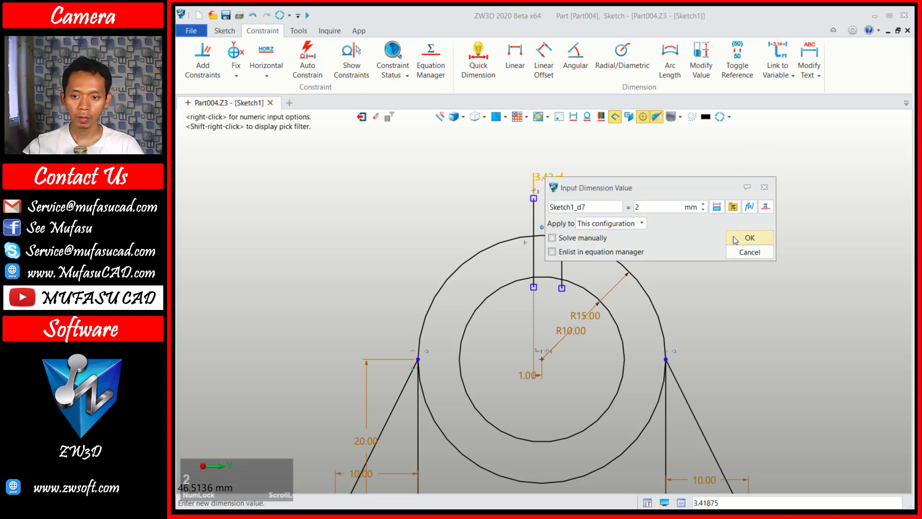
{"action": "left_click", "coordinate": [741, 240]}
{"action": "scroll", "scroll_direction": "up", "scroll_amount": 3}
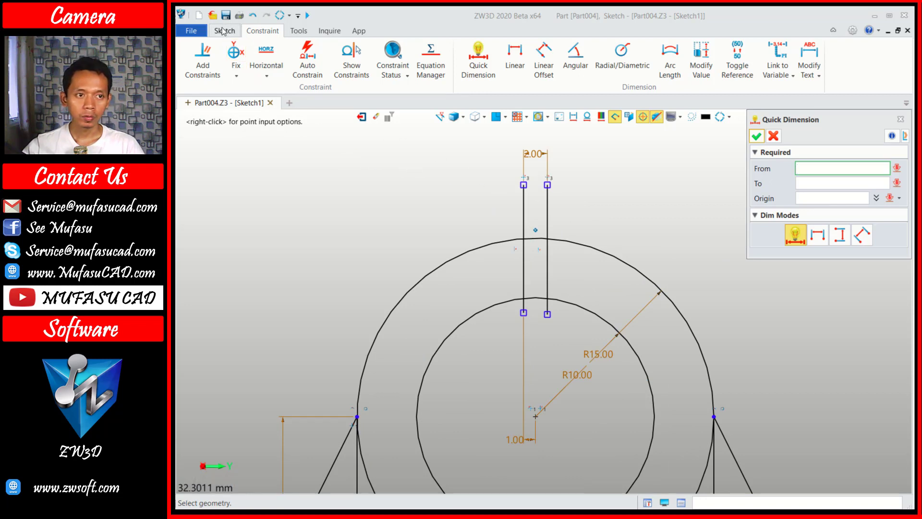
Draw the left and right clamp lug edges beside the split slot
{"action": "left_click", "coordinate": [225, 31]}
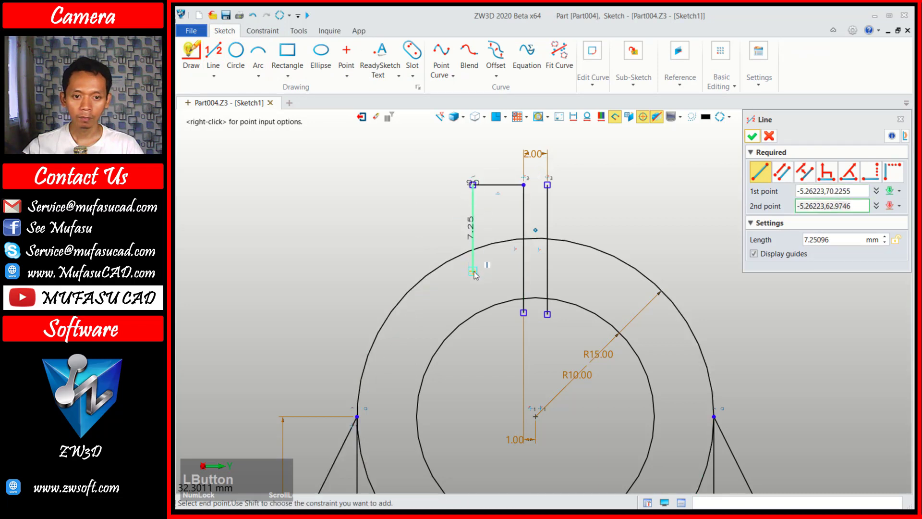
{"action": "left_click", "coordinate": [549, 186]}
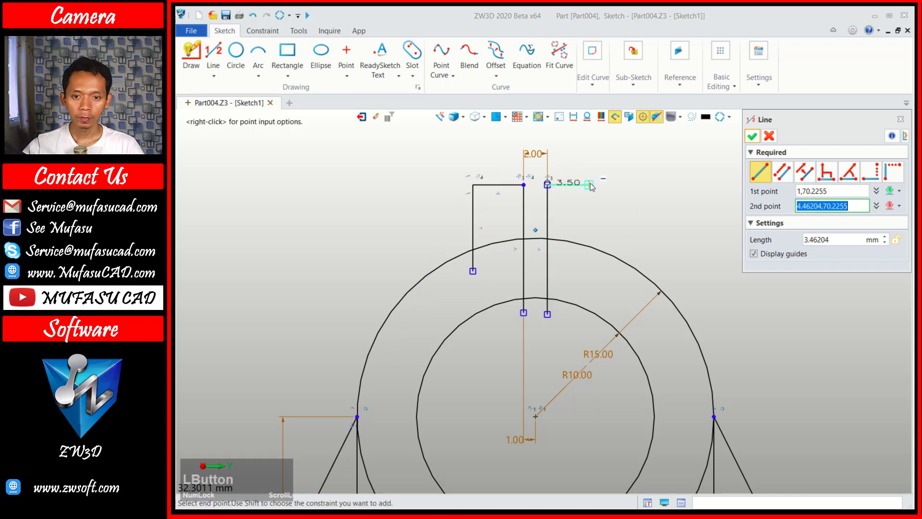
{"action": "left_click", "coordinate": [596, 187]}
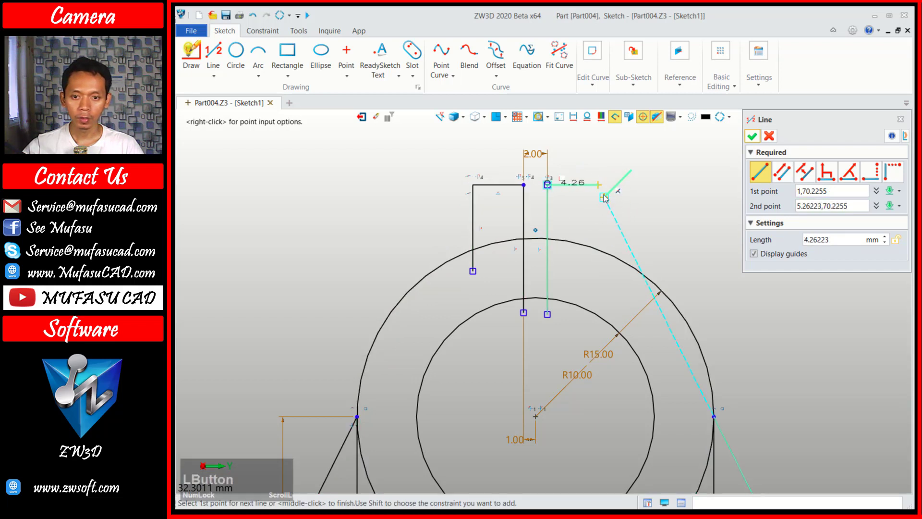
{"action": "left_click", "coordinate": [601, 188]}
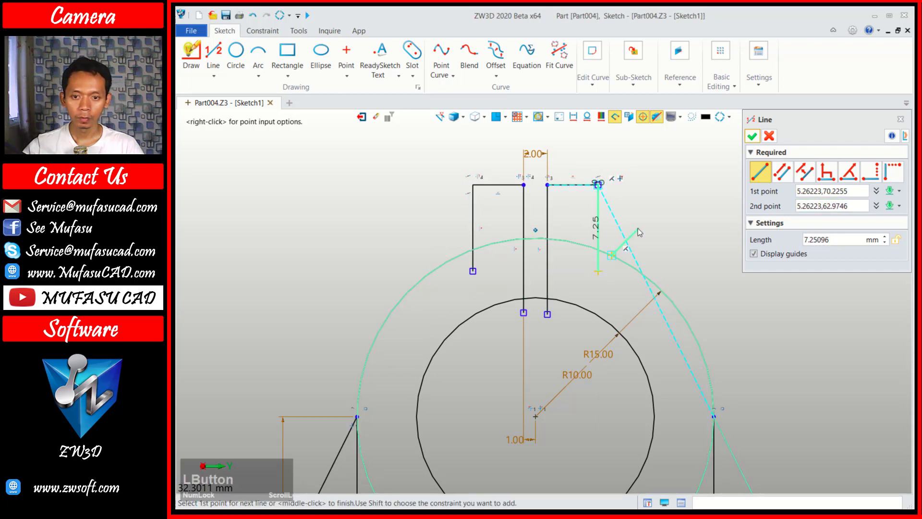
{"action": "middle_click", "coordinate": [681, 173]}
{"action": "scroll", "scroll_direction": "up", "scroll_amount": 3}
{"action": "middle_click", "coordinate": [615, 198]}
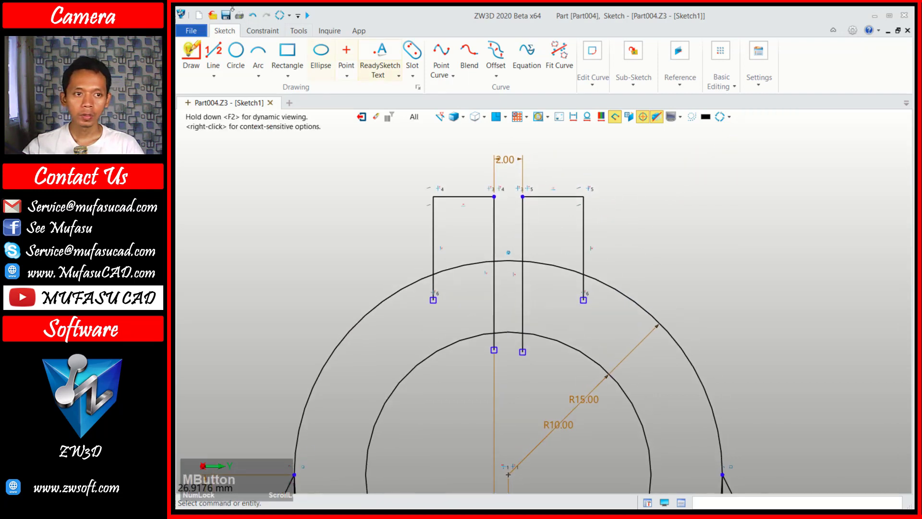
Set the left lug width dimension to 4 mm
{"action": "left_click", "coordinate": [257, 35]}
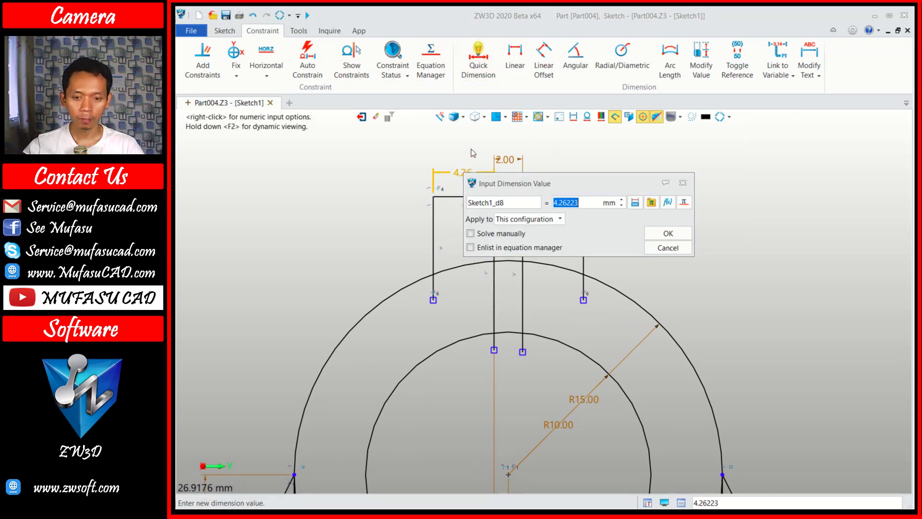
{"action": "key", "text": "4"}
{"action": "left_click", "coordinate": [665, 236]}
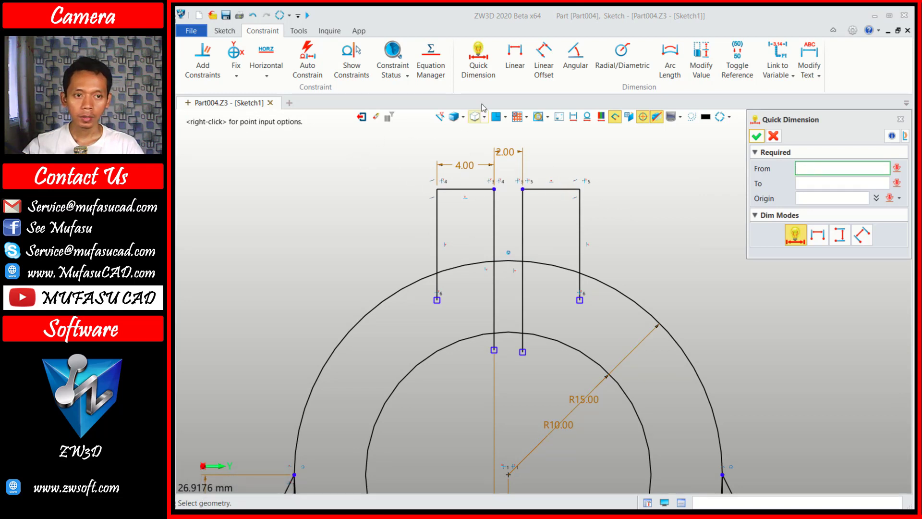
{"action": "left_click", "coordinate": [220, 33]}
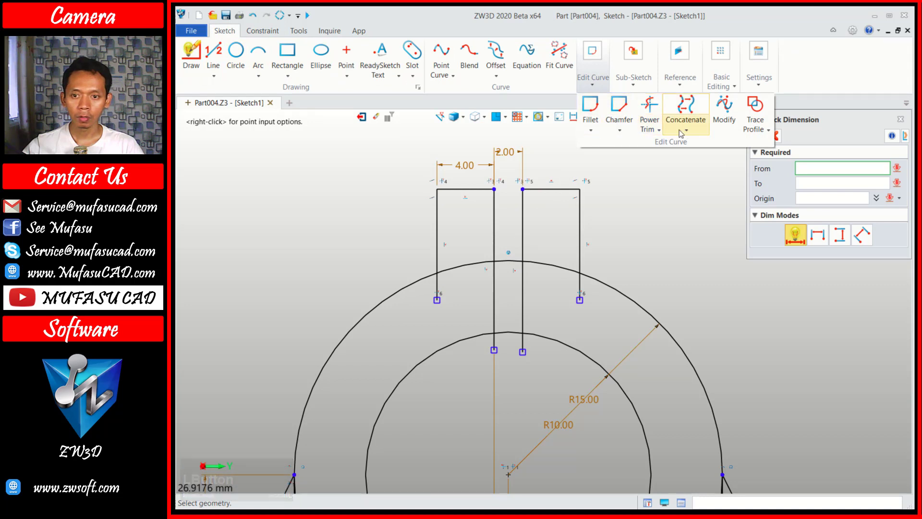
Power-trim the circle arcs inside the slot and lugs, then exit the sketch
{"action": "left_click", "coordinate": [660, 132]}
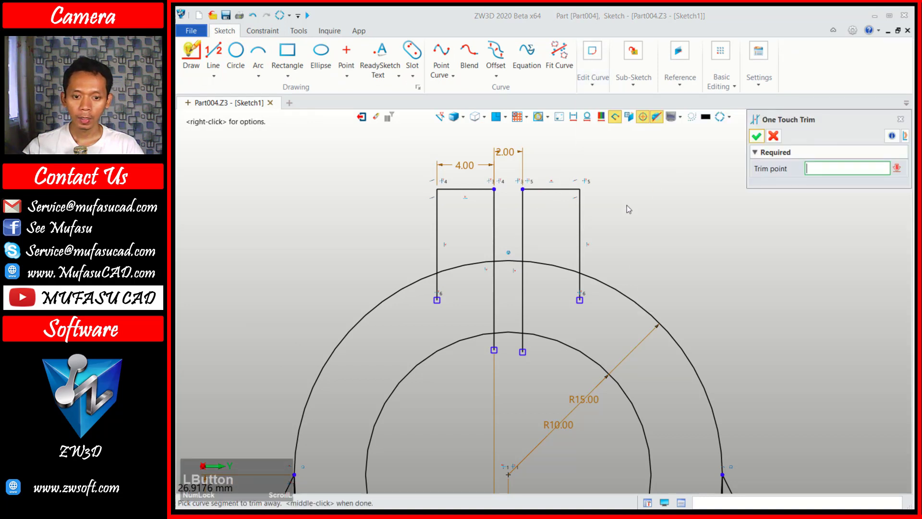
{"action": "left_click", "coordinate": [526, 345]}
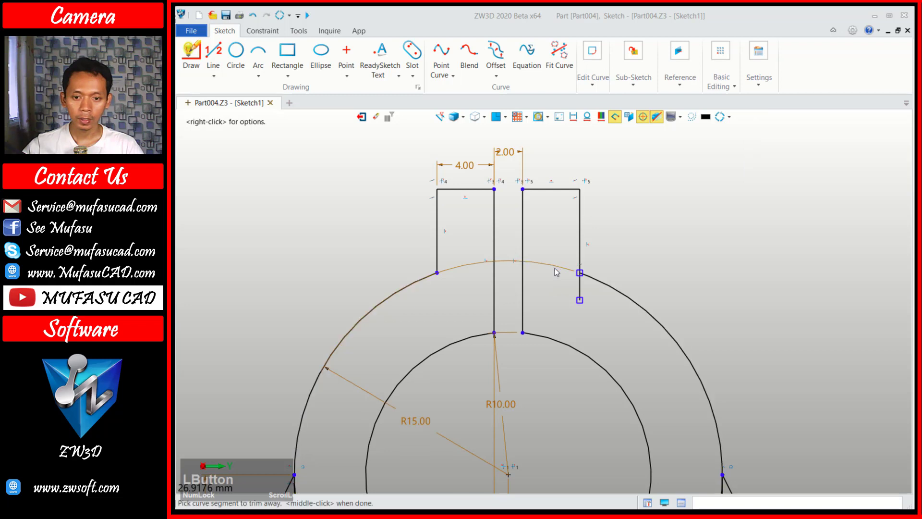
{"action": "scroll", "scroll_direction": "down", "scroll_amount": 3}
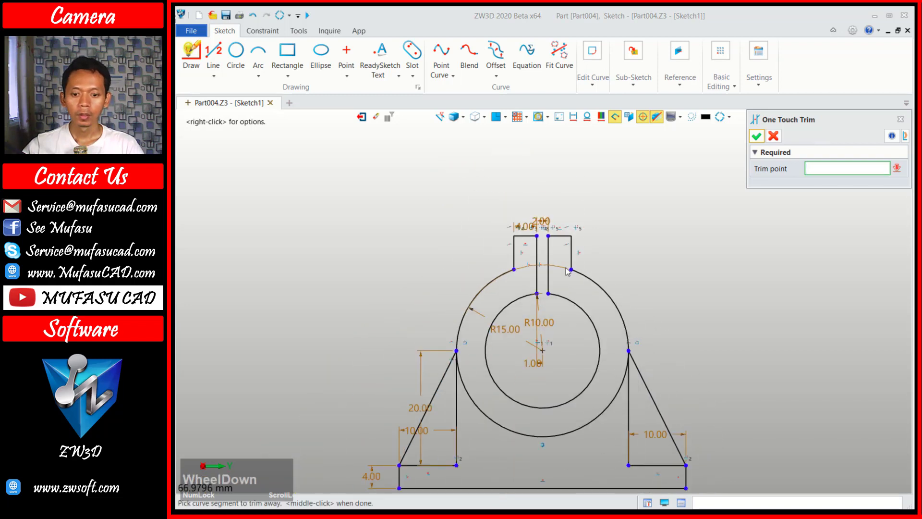
{"action": "middle_click", "coordinate": [564, 305]}
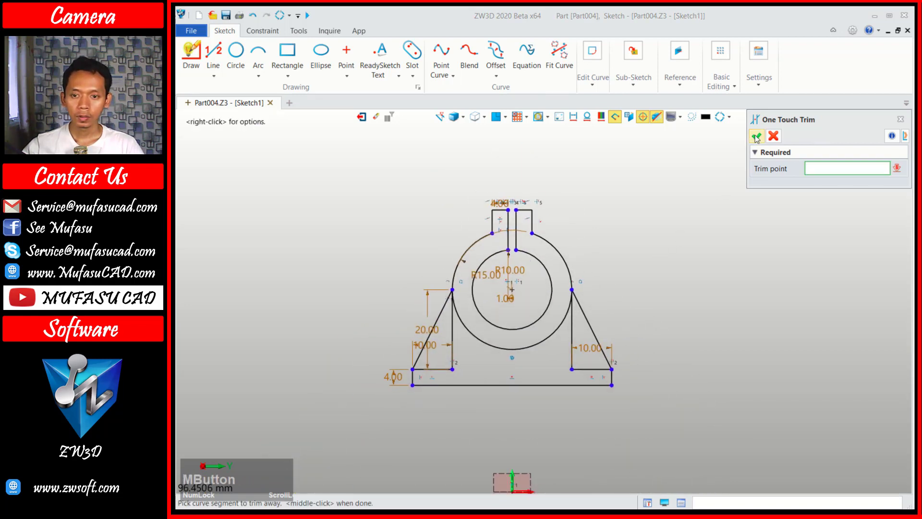
{"action": "left_click", "coordinate": [758, 139]}
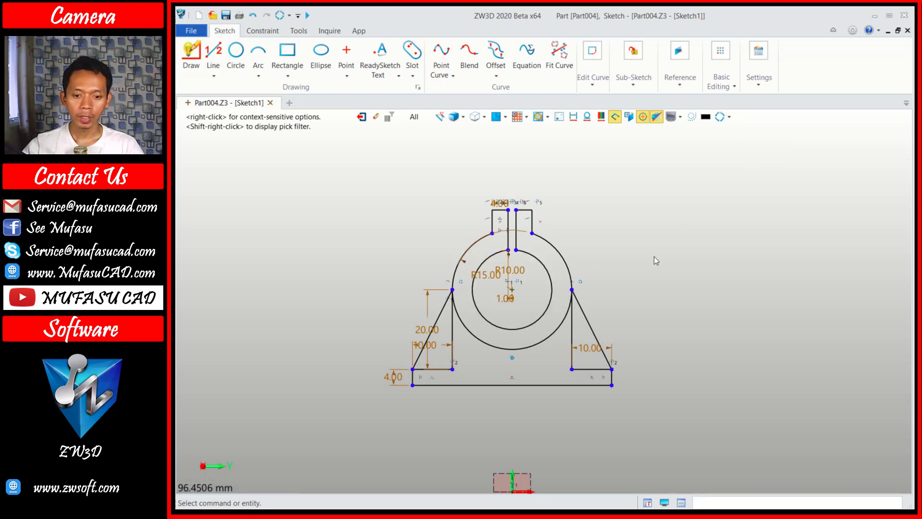
{"action": "scroll", "scroll_direction": "up", "scroll_amount": 3}
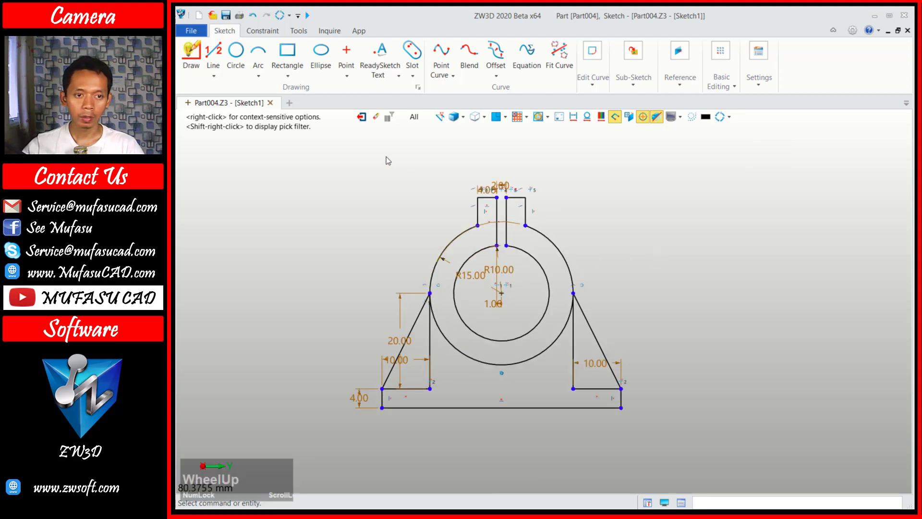
{"action": "left_click", "coordinate": [367, 115]}
Extrude the base region of Sketch1 12 mm symmetrically
{"action": "middle_click", "coordinate": [645, 278]}
{"action": "scroll", "scroll_direction": "up", "scroll_amount": 3}
{"action": "left_click", "coordinate": [250, 53]}
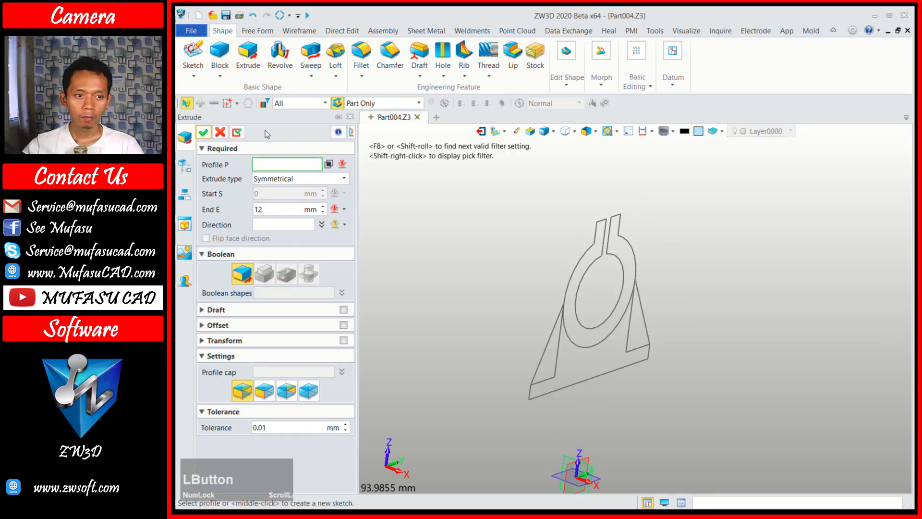
{"action": "left_click", "coordinate": [612, 236]}
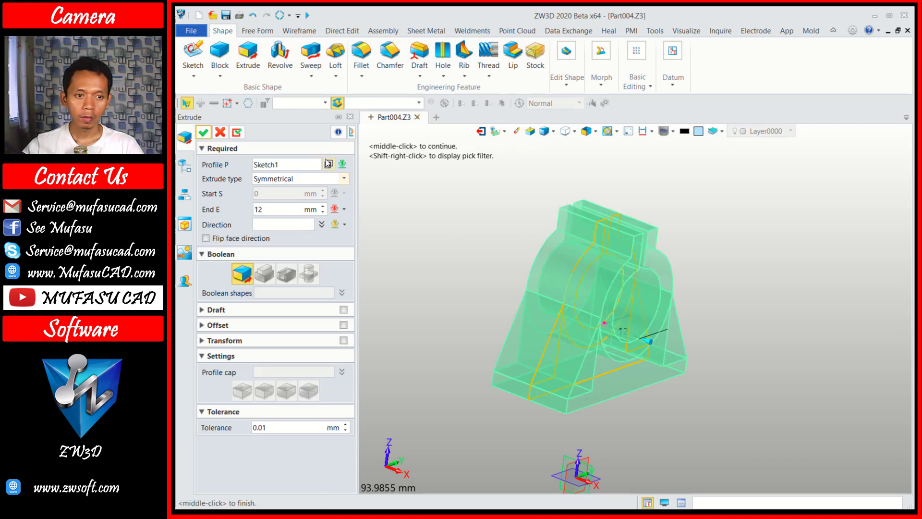
{"action": "left_click", "coordinate": [331, 167]}
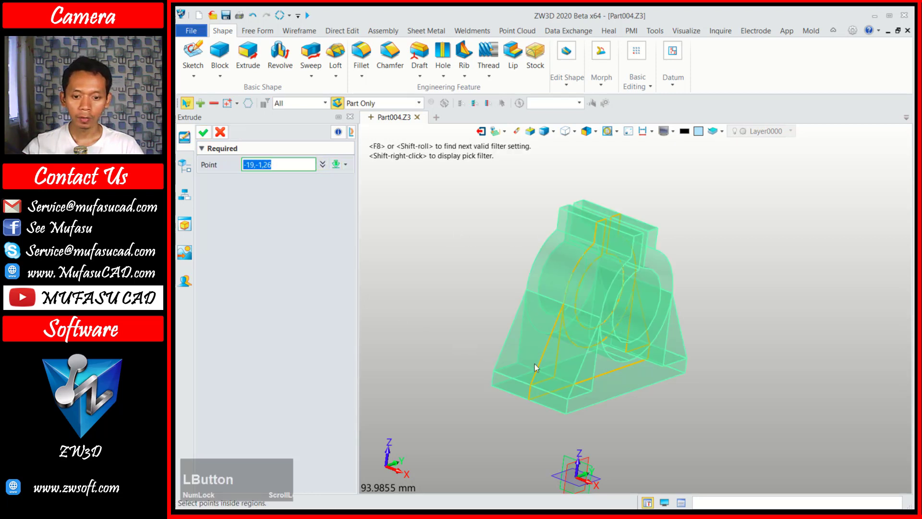
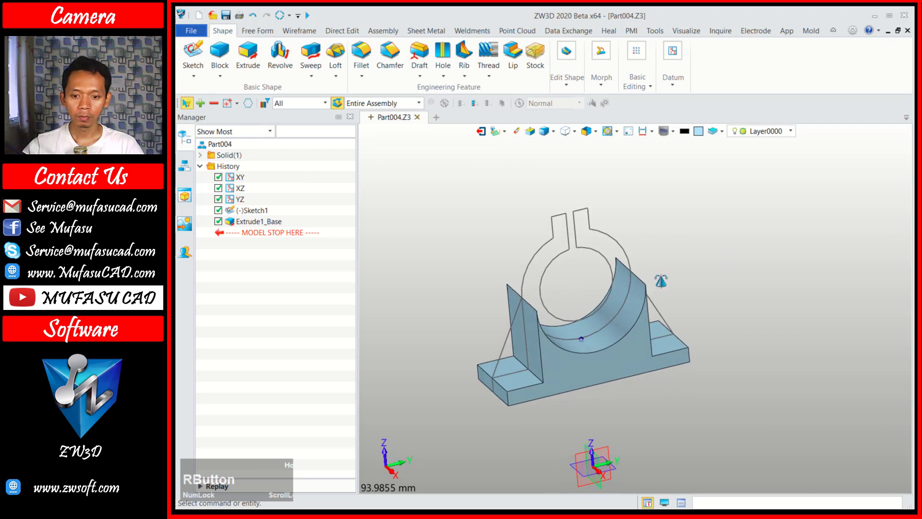
Extrude both triangular rib regions of Sketch1 10 mm symmetrically
{"action": "middle_click", "coordinate": [673, 302]}
{"action": "left_click", "coordinate": [250, 58]}
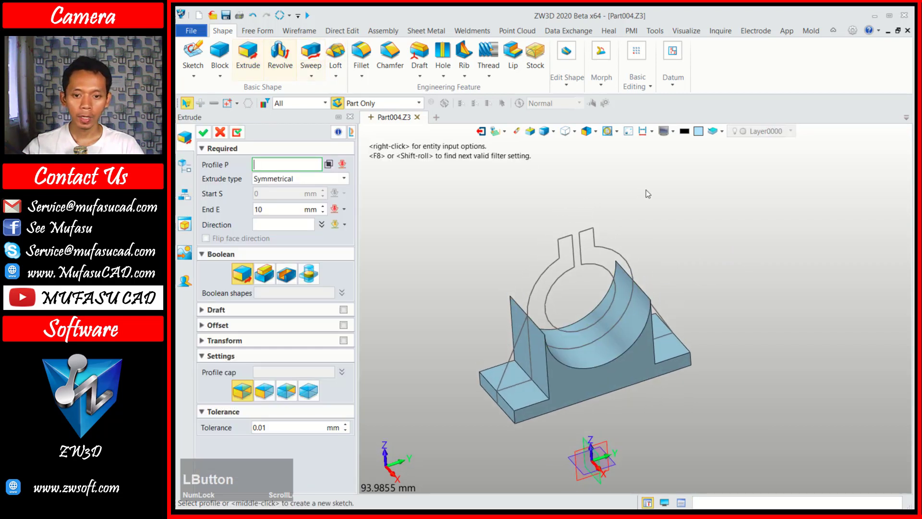
{"action": "left_click", "coordinate": [596, 234]}
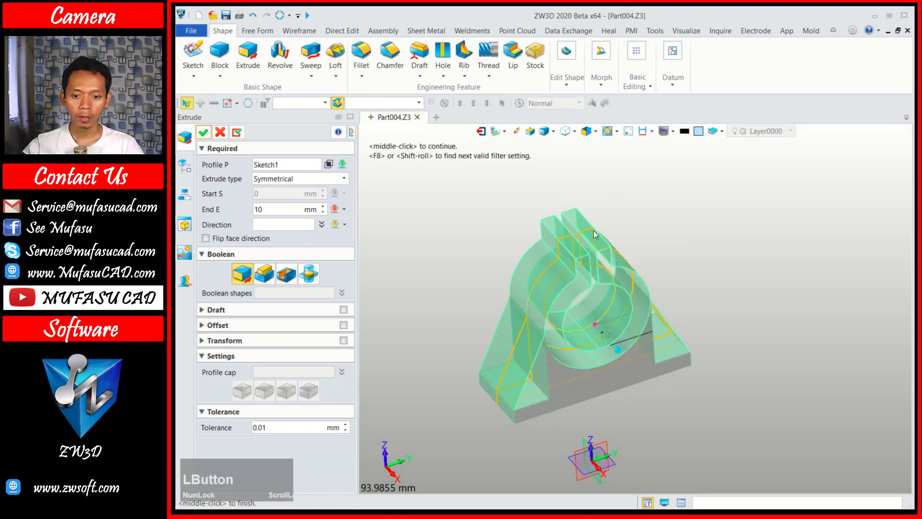
{"action": "left_click", "coordinate": [334, 166]}
{"action": "left_click", "coordinate": [527, 373]}
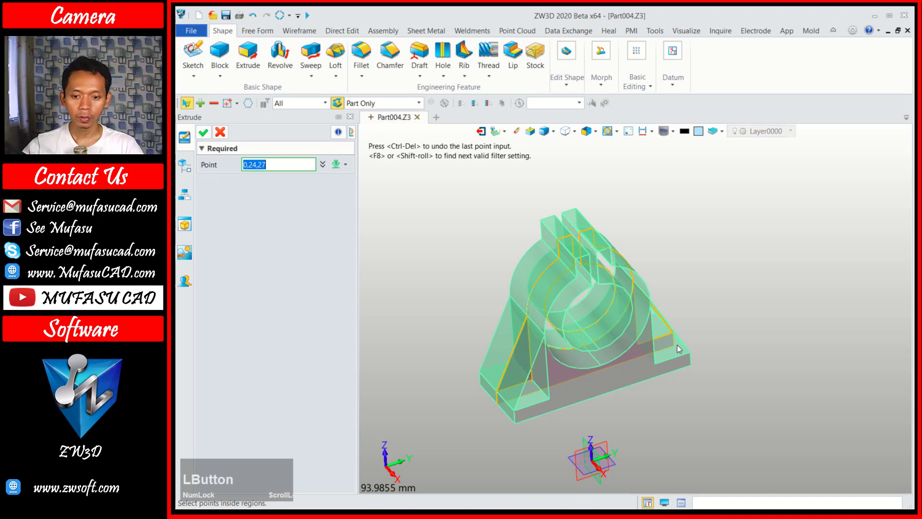
{"action": "left_click", "coordinate": [666, 331]}
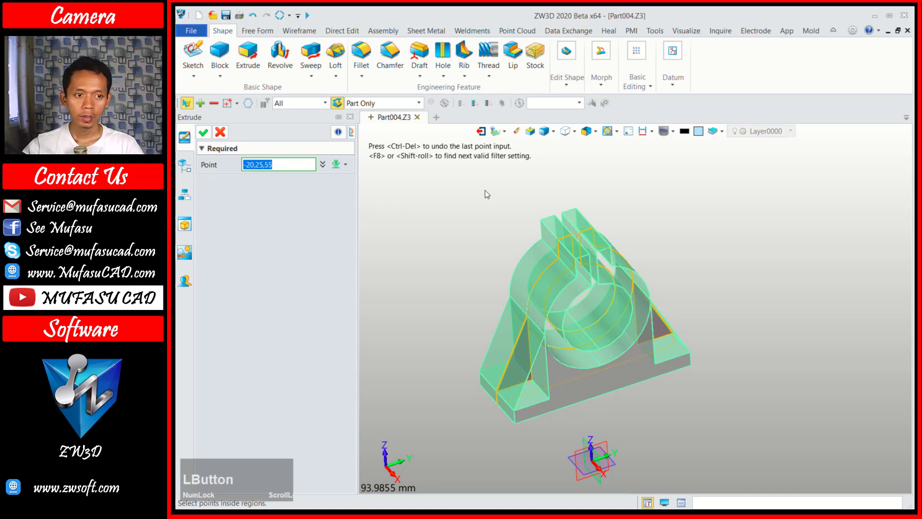
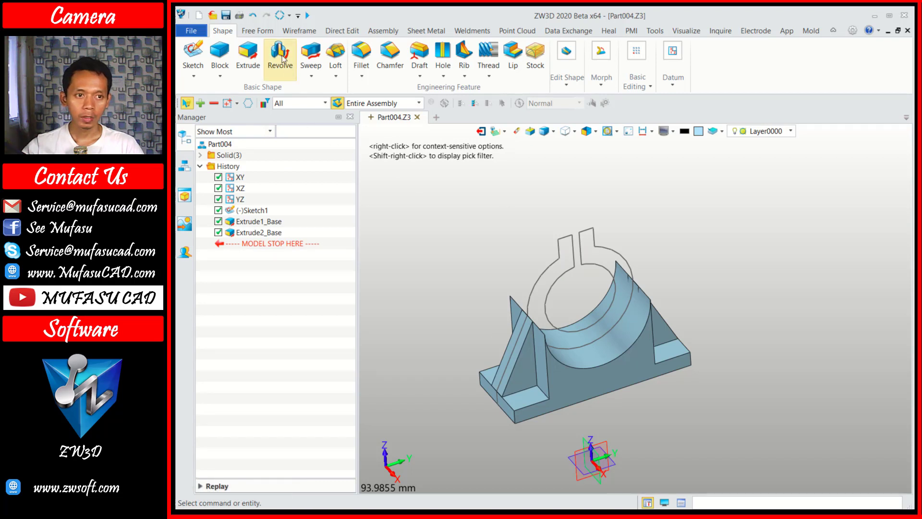
Extrude the split ring region of Sketch1 12 mm symmetrically, forming the ring and clamp lugs
{"action": "left_click", "coordinate": [252, 55]}
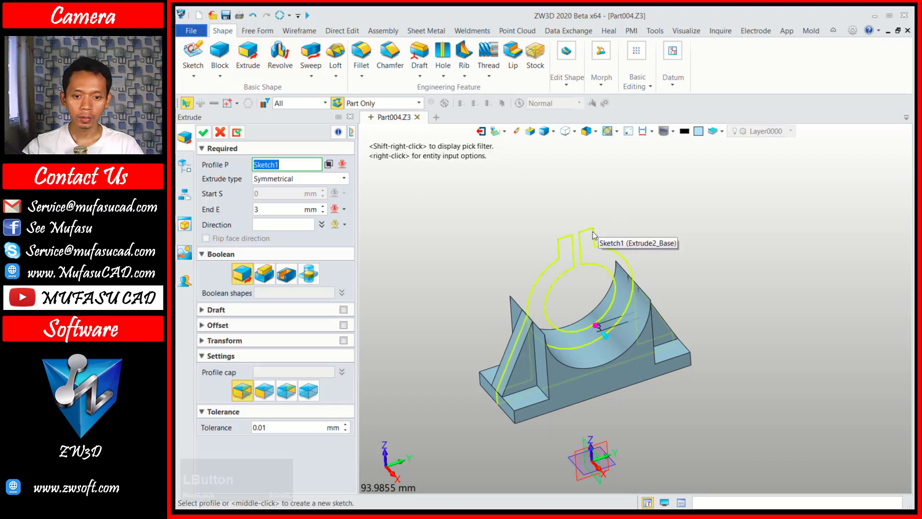
{"action": "left_click", "coordinate": [335, 167]}
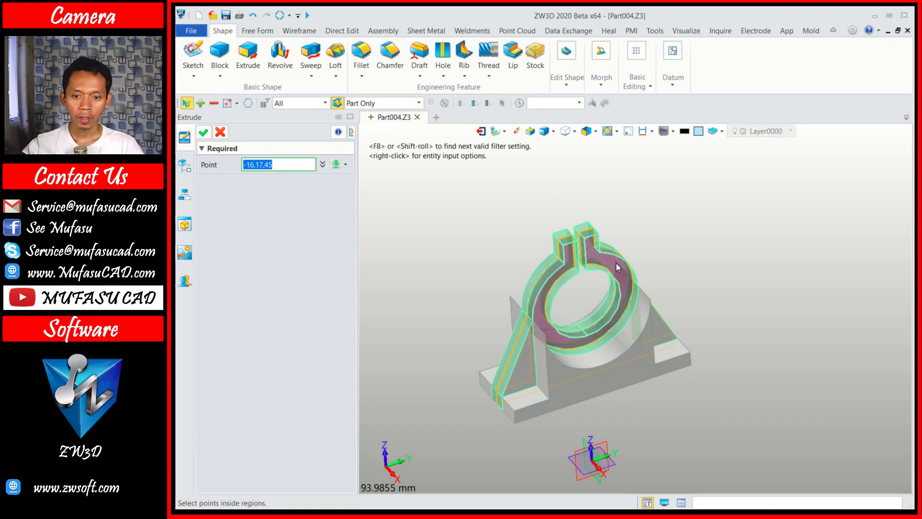
{"action": "left_click", "coordinate": [618, 266]}
{"action": "left_click", "coordinate": [206, 134]}
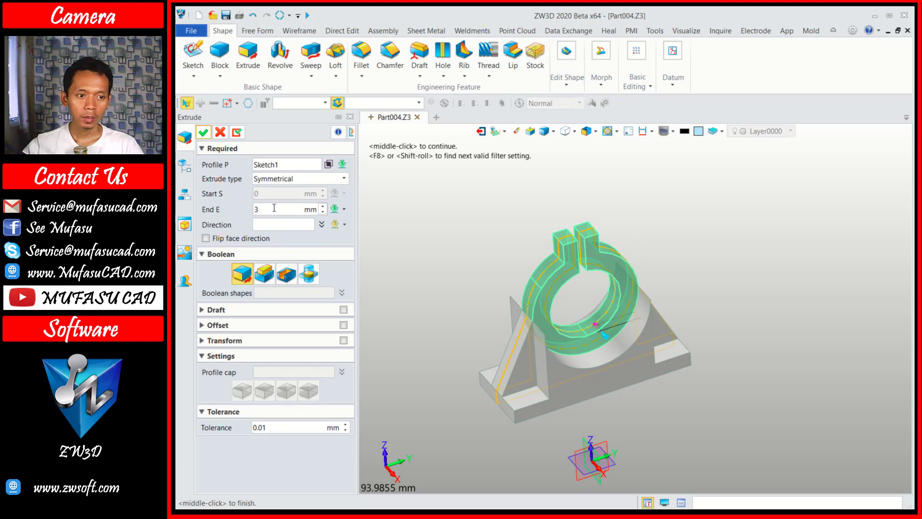
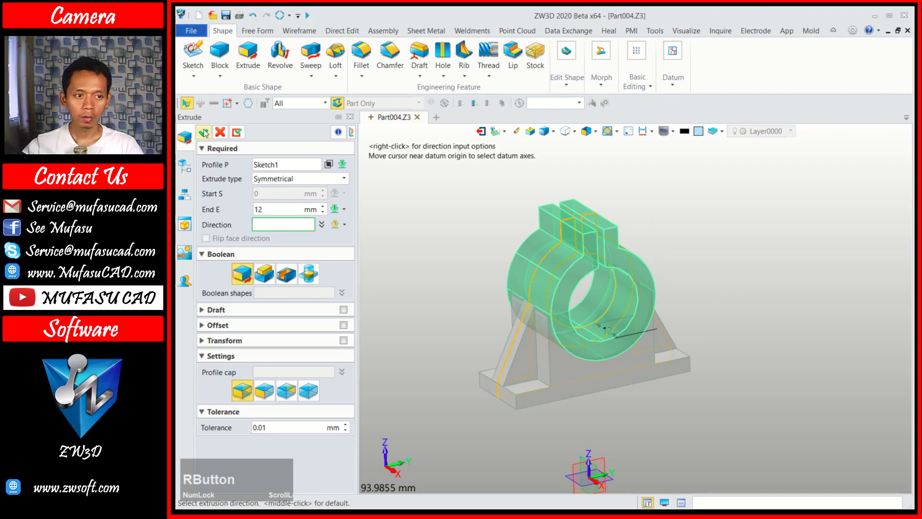
{"action": "left_click", "coordinate": [186, 481]}
{"action": "middle_click", "coordinate": [217, 481]}
{"action": "scroll", "scroll_direction": "up", "scroll_amount": 3}
{"action": "right_click", "coordinate": [685, 247]}
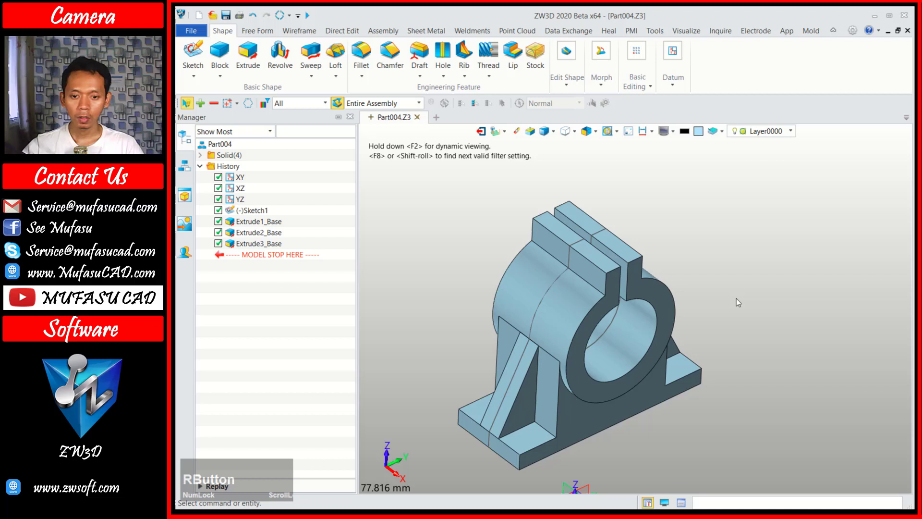
Start a sketch on the lug's top face and draw an R2 bolt-hole circle
{"action": "scroll", "scroll_direction": "up", "scroll_amount": 3}
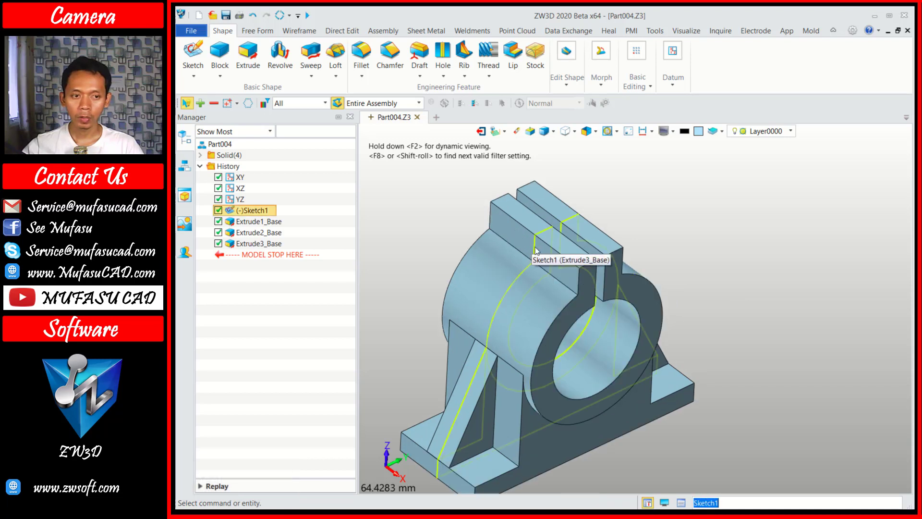
{"action": "left_click", "coordinate": [195, 53]}
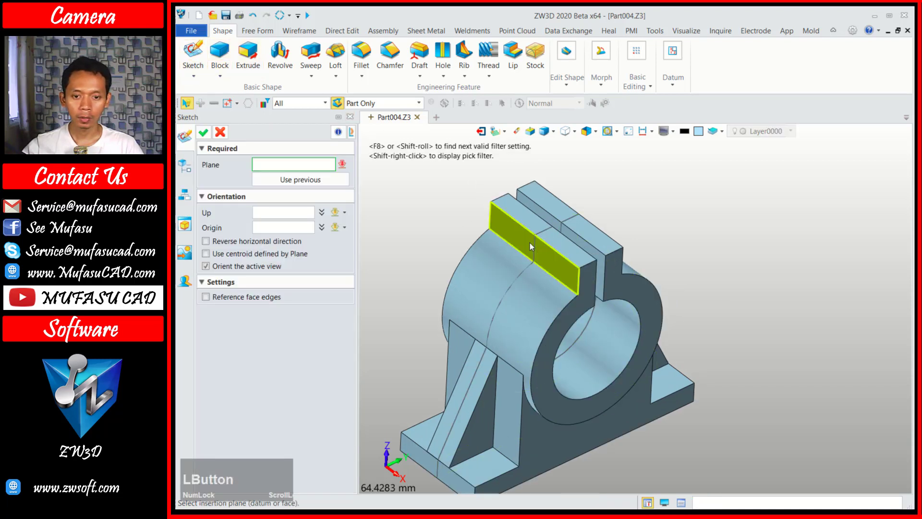
{"action": "left_click", "coordinate": [547, 263]}
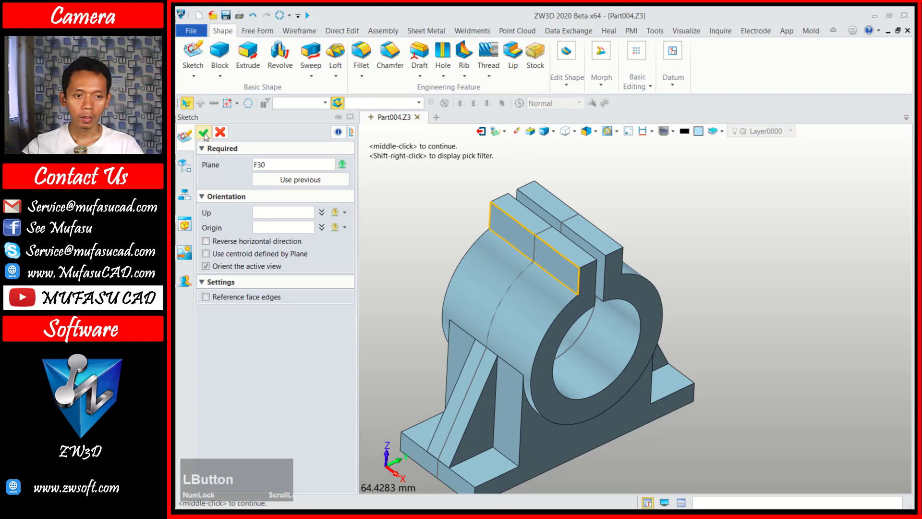
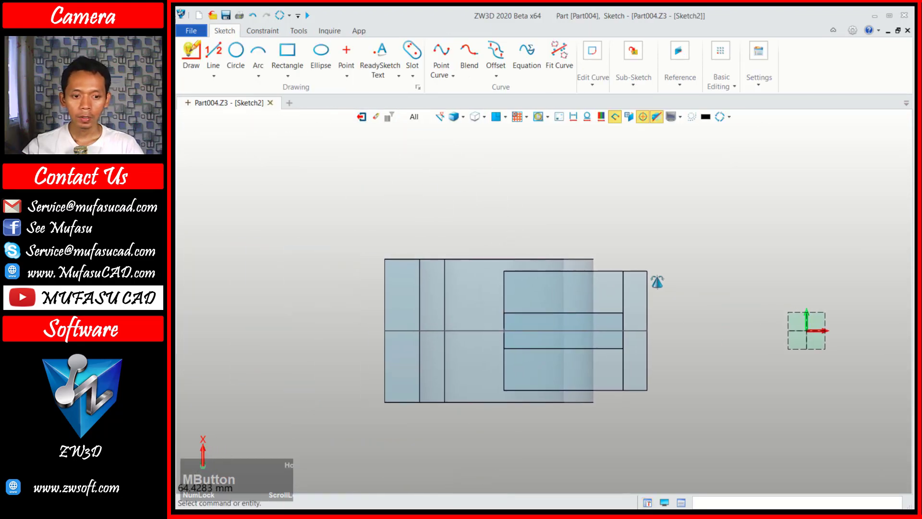
{"action": "scroll", "scroll_direction": "up", "scroll_amount": 3}
{"action": "left_click", "coordinate": [243, 58]}
{"action": "scroll", "scroll_direction": "up", "scroll_amount": 3}
{"action": "left_click", "coordinate": [410, 323]}
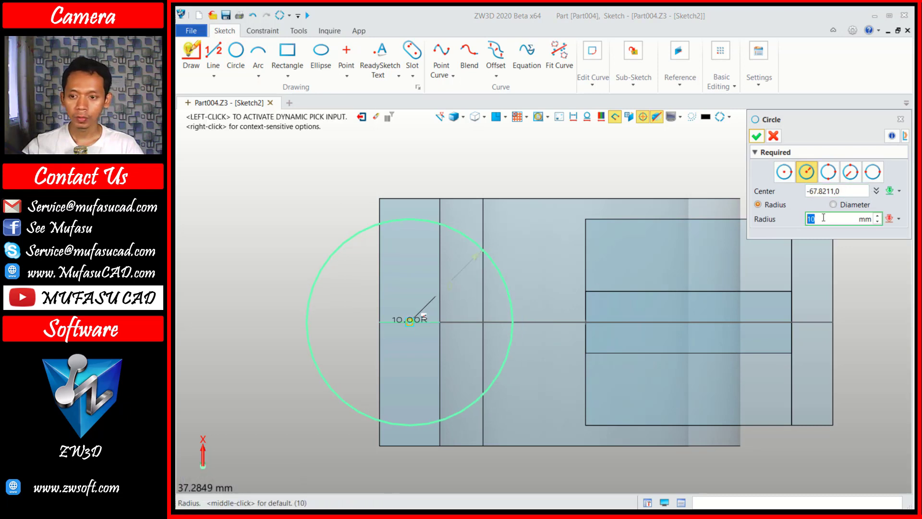
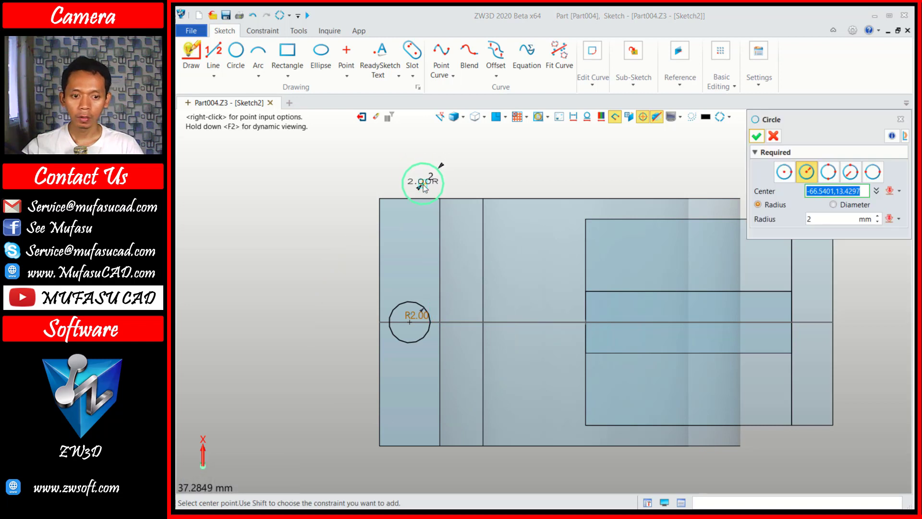
Copy the circle 6.5 mm upward and 6.5 mm downward into a column of three
{"action": "key", "text": "Escape"}
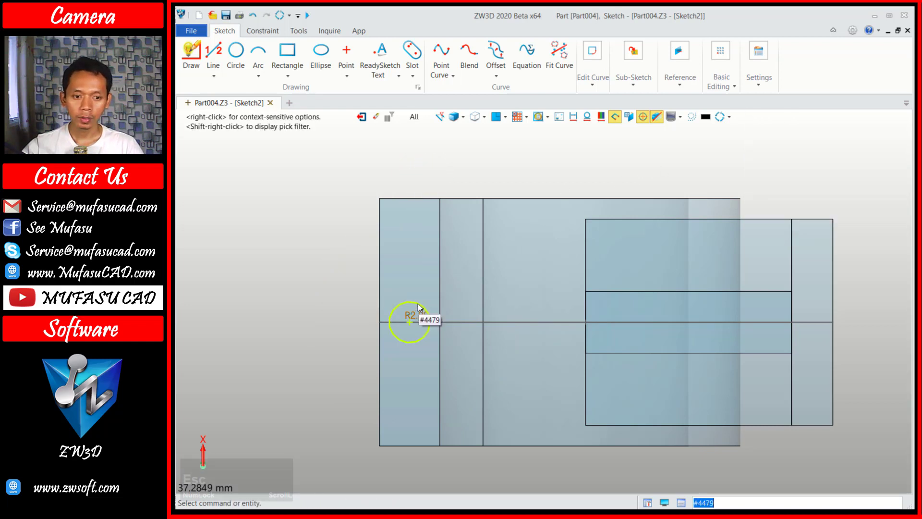
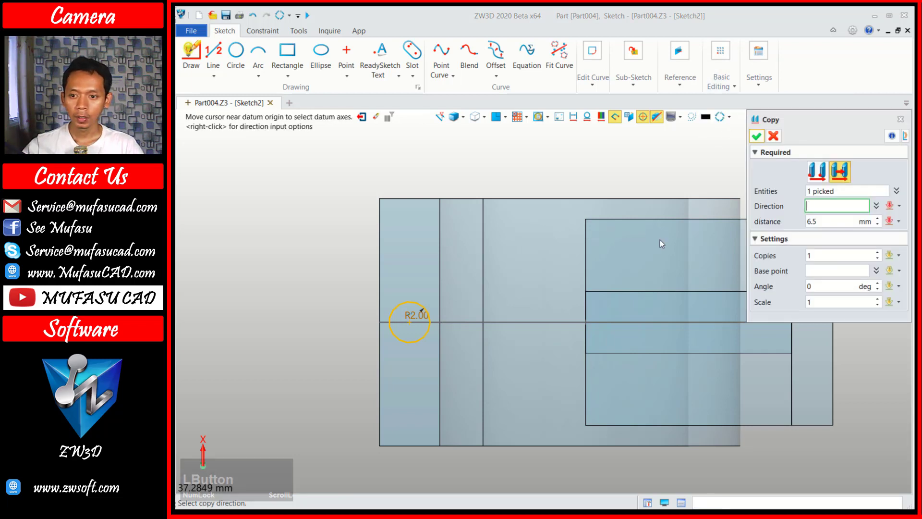
{"action": "left_click", "coordinate": [839, 166]}
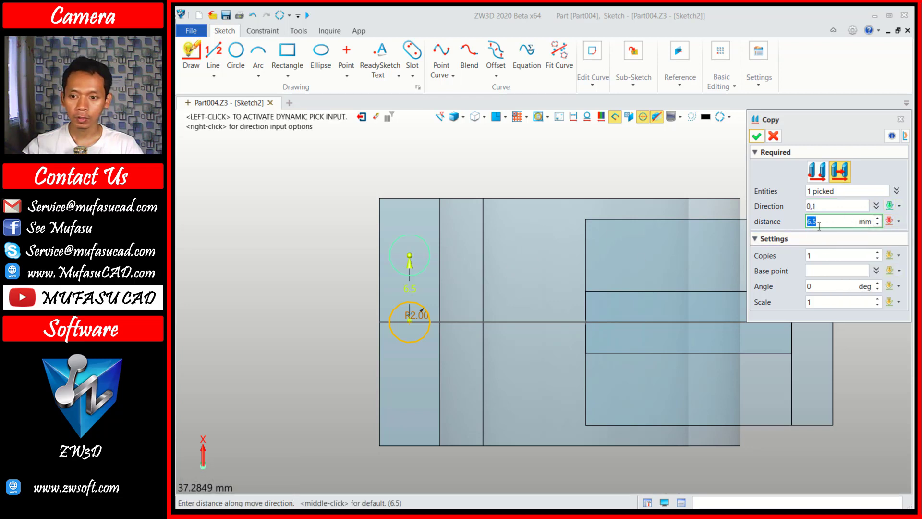
{"action": "left_click", "coordinate": [760, 140]}
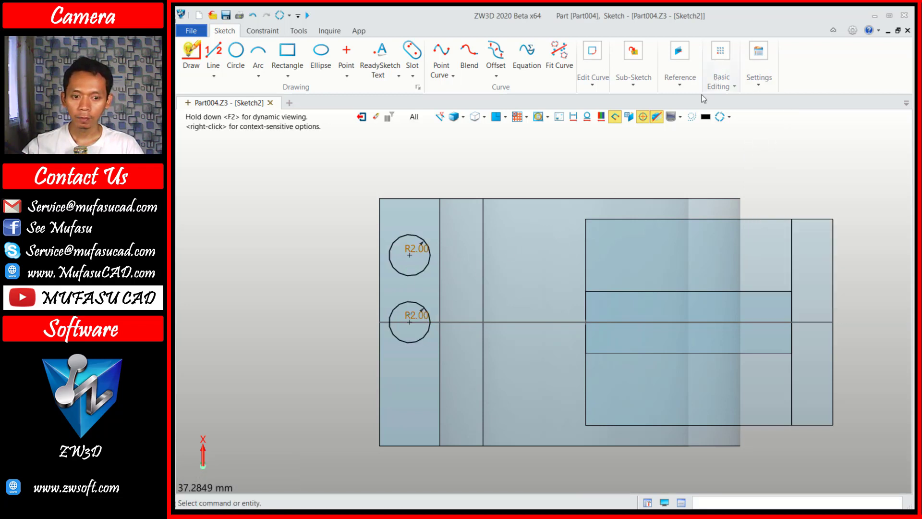
{"action": "left_click", "coordinate": [418, 306]}
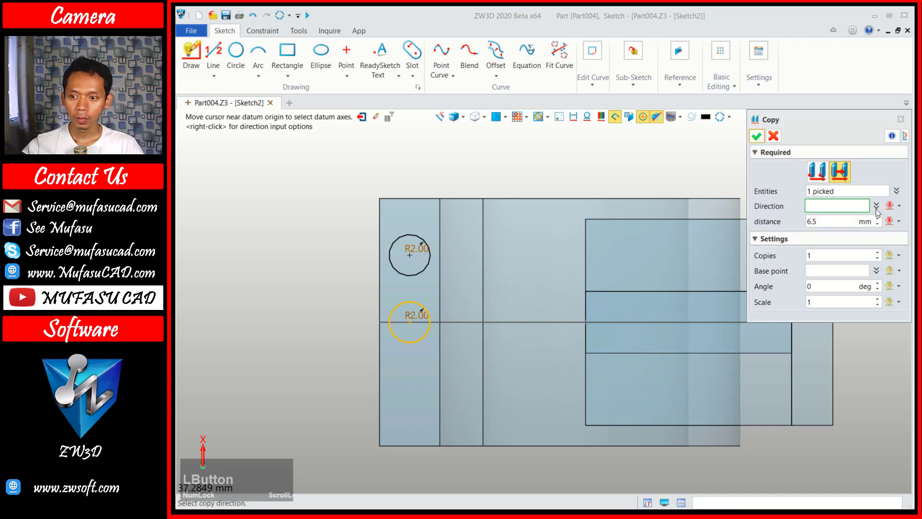
{"action": "left_click", "coordinate": [902, 210]}
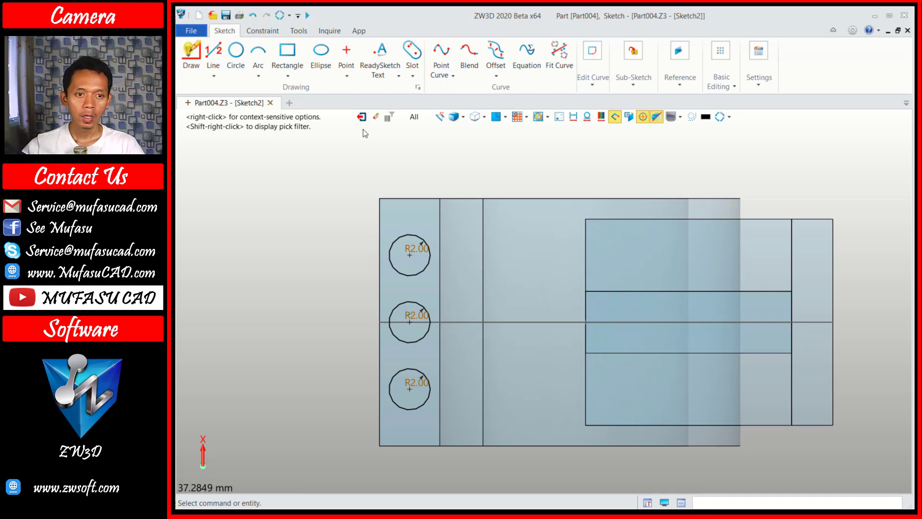
Cut Sketch2 symmetrically 12 mm with Boolean Remove, boring three holes through the clamp lugs
{"action": "left_click", "coordinate": [368, 123]}
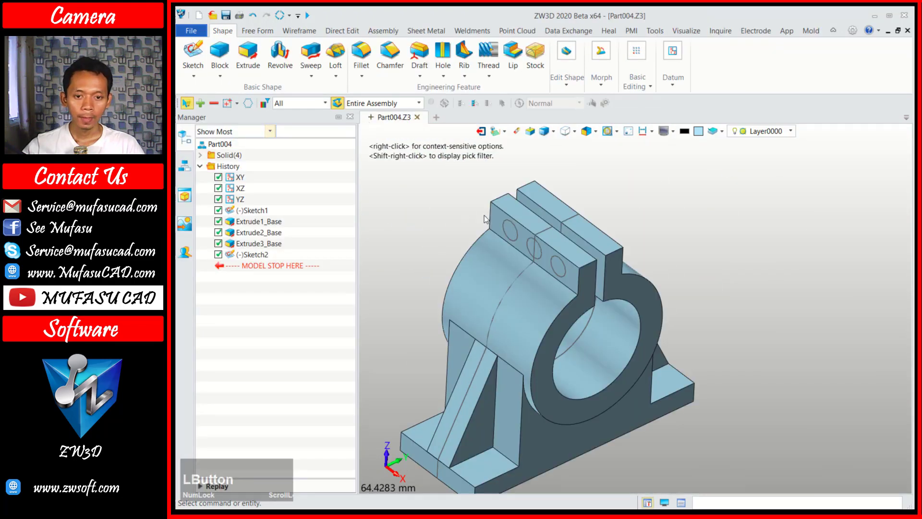
{"action": "left_click", "coordinate": [254, 62]}
{"action": "left_click", "coordinate": [512, 242]}
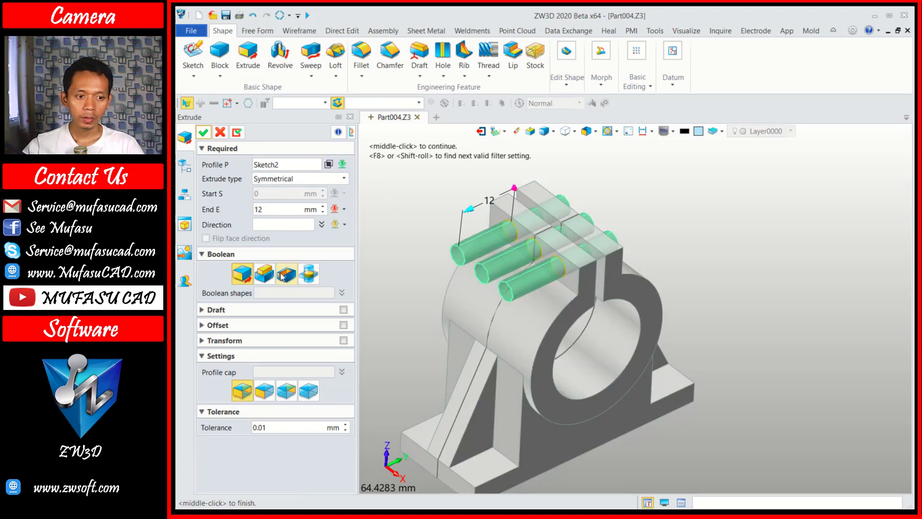
{"action": "left_click", "coordinate": [283, 276]}
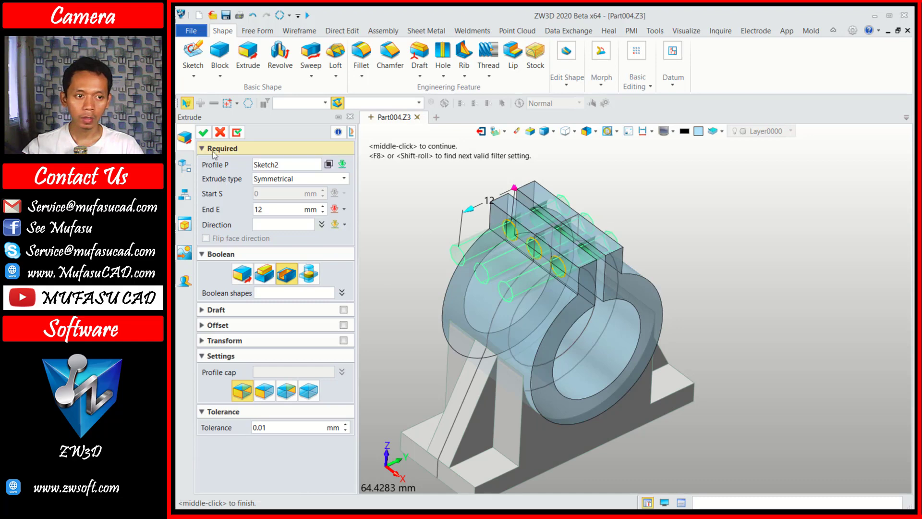
{"action": "left_click", "coordinate": [208, 137]}
{"action": "middle_click", "coordinate": [677, 338]}
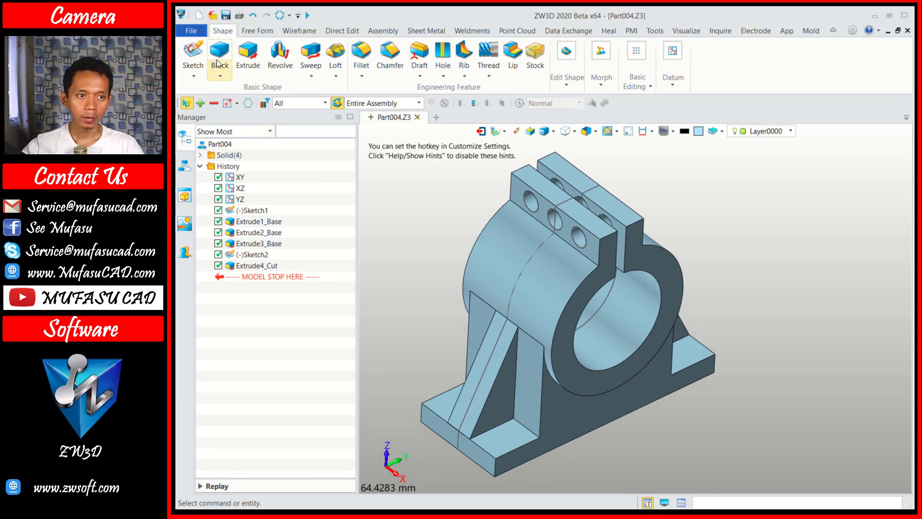
Sketch on the base top face an R2 circle centred midway between two corner-region points
{"action": "left_click", "coordinate": [200, 63]}
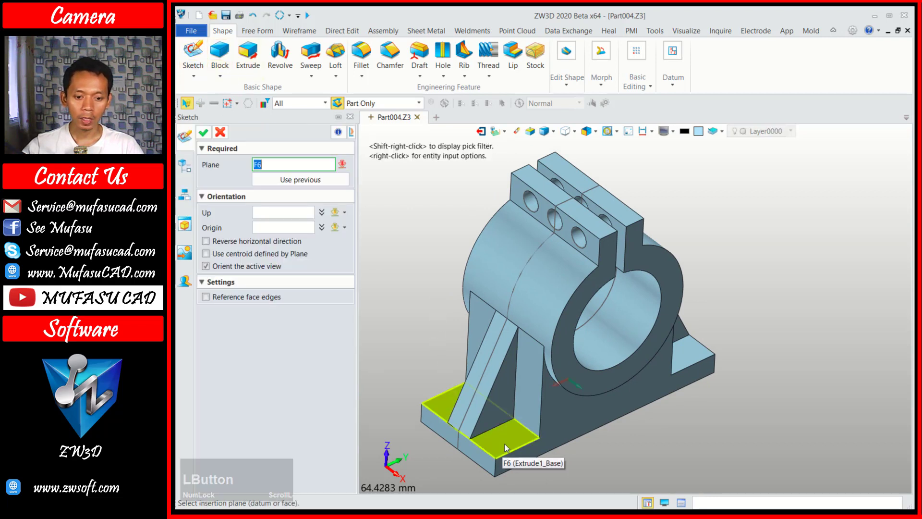
{"action": "left_click", "coordinate": [500, 445]}
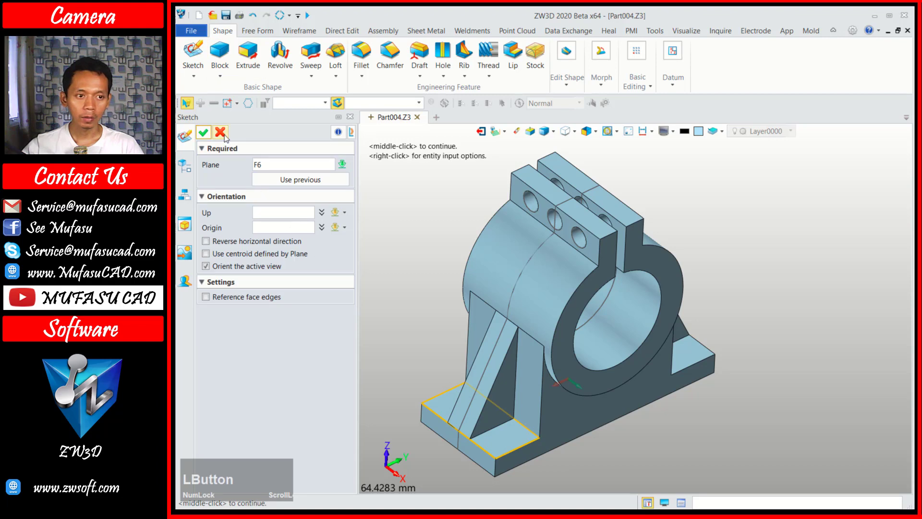
{"action": "left_click", "coordinate": [202, 140]}
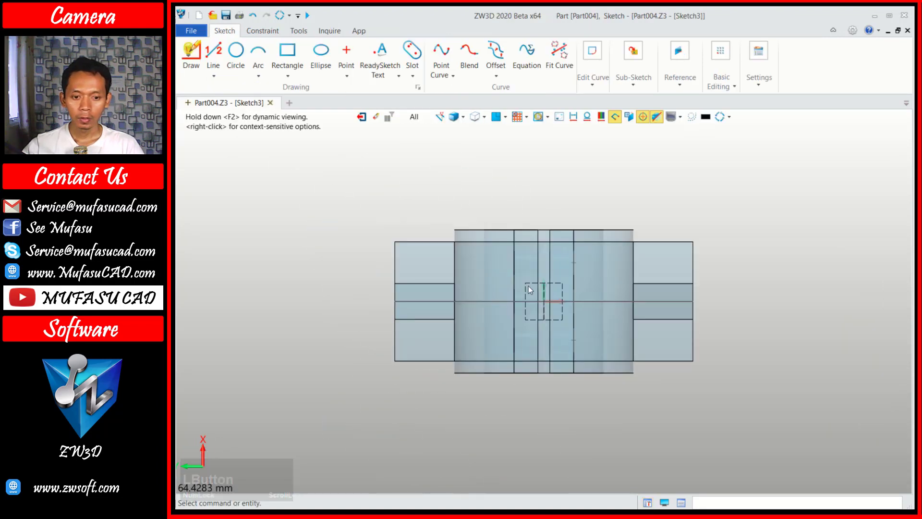
{"action": "scroll", "scroll_direction": "up", "scroll_amount": 3}
{"action": "left_click", "coordinate": [236, 52]}
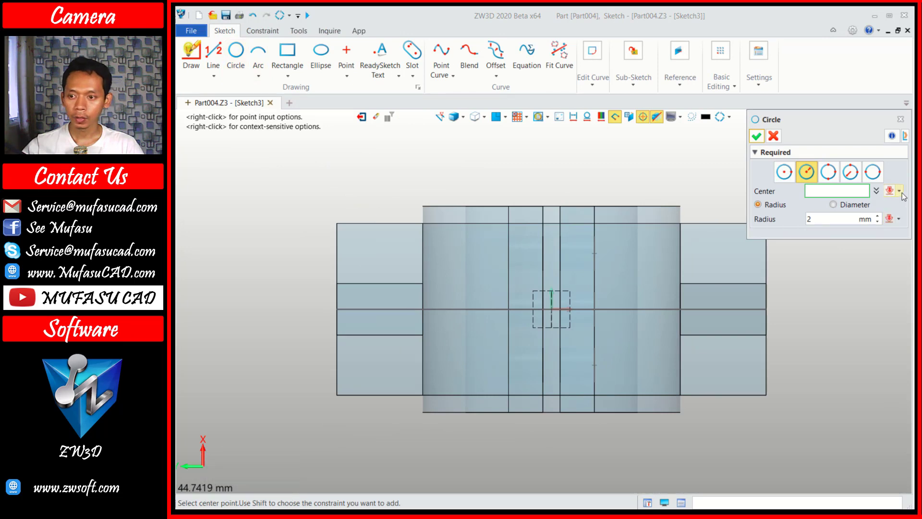
{"action": "left_click", "coordinate": [905, 196]}
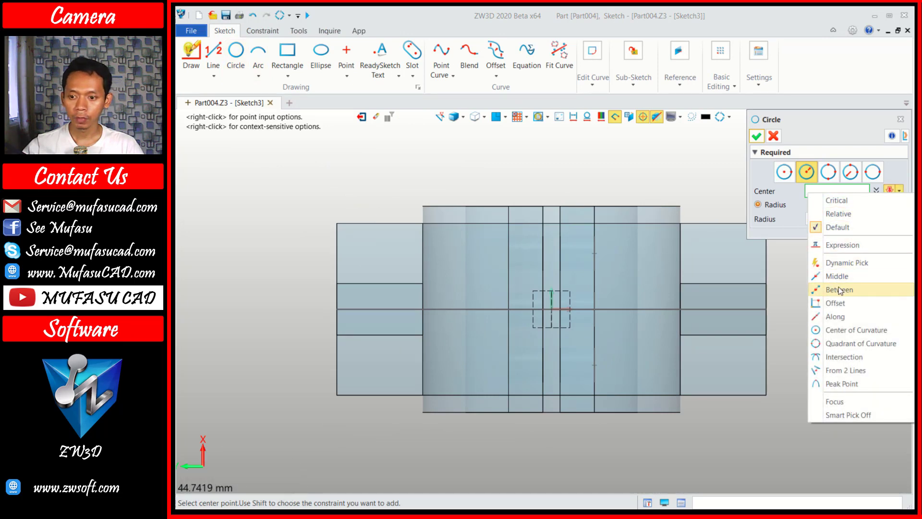
{"action": "left_click", "coordinate": [842, 290]}
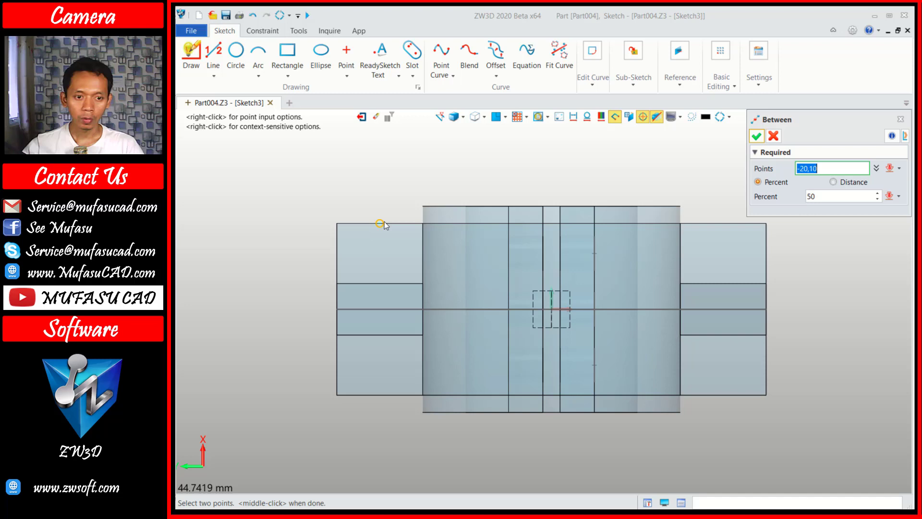
{"action": "left_click", "coordinate": [385, 224]}
{"action": "left_click", "coordinate": [380, 289]}
{"action": "left_click", "coordinate": [764, 140]}
{"action": "left_click", "coordinate": [759, 140]}
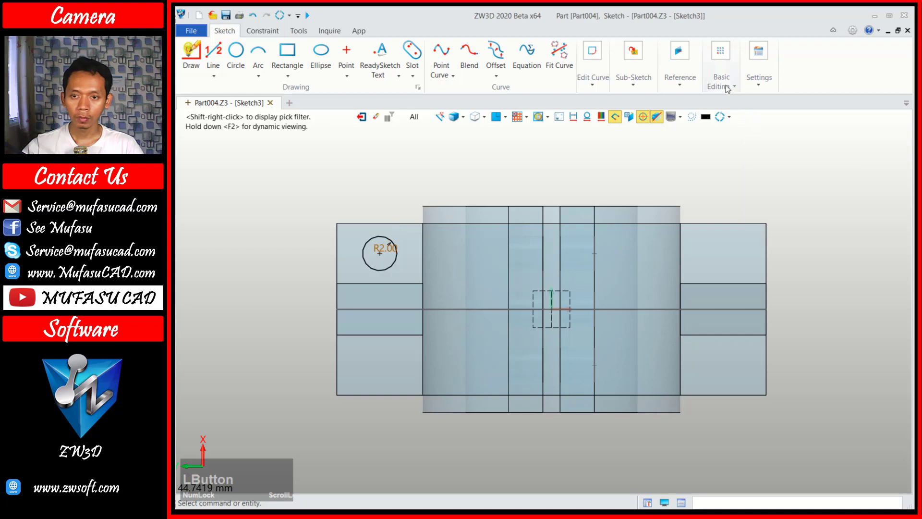
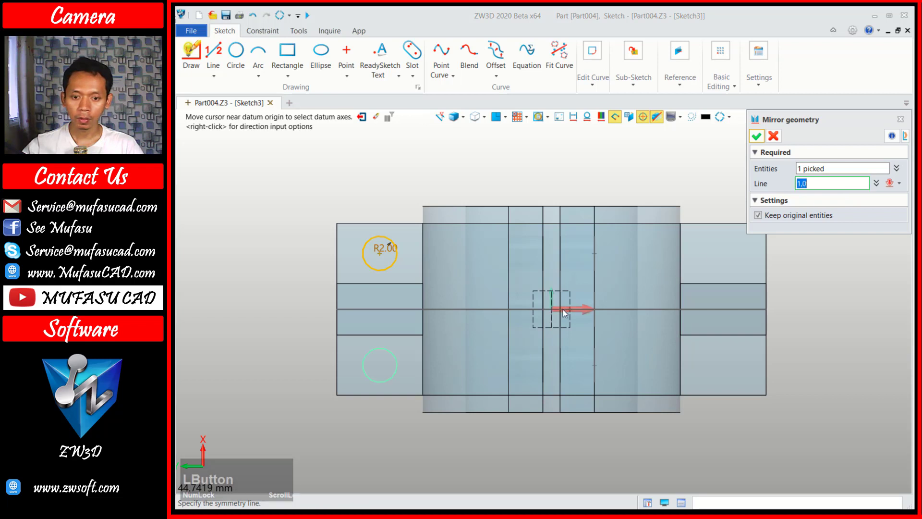
Mirror the circle downward, then mirror both circles to the base's right side, giving four
{"action": "left_click", "coordinate": [571, 312]}
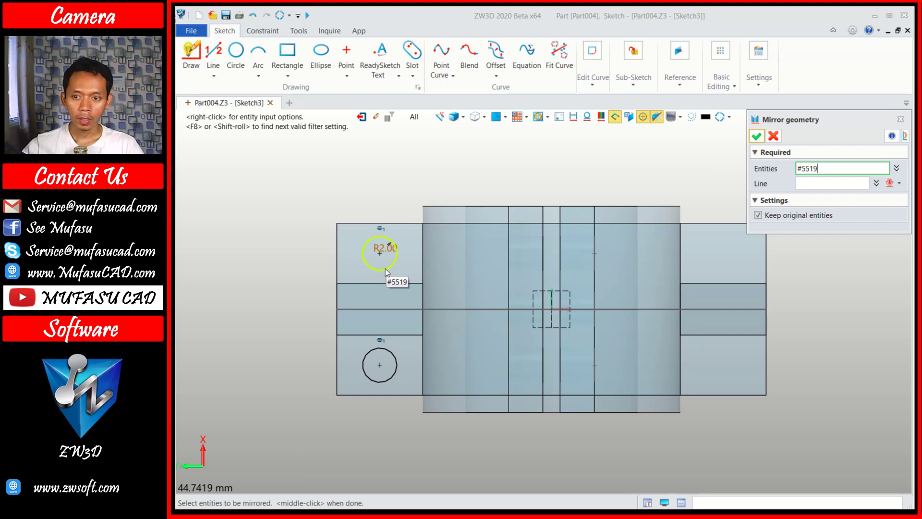
{"action": "left_click", "coordinate": [389, 271]}
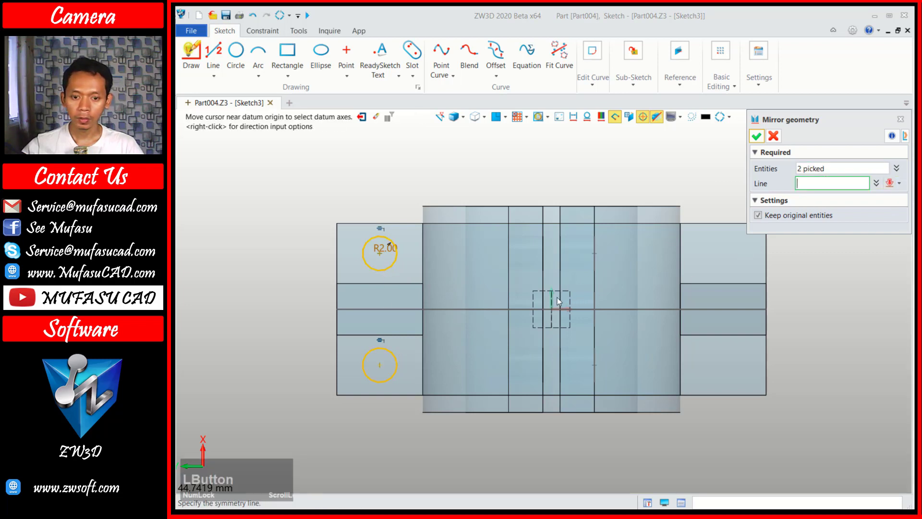
{"action": "left_click", "coordinate": [555, 300]}
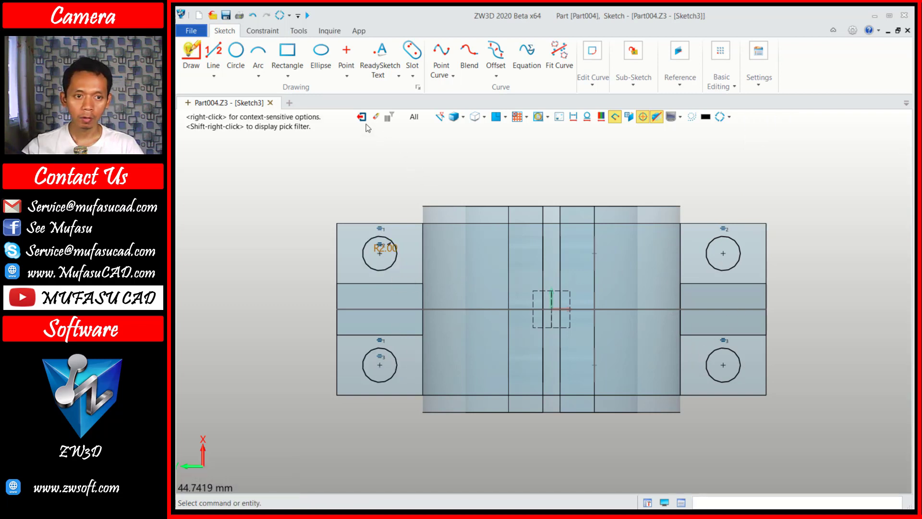
Cut Sketch3 symmetrically 12 mm with Boolean Remove, boring four mounting holes through the base
{"action": "left_click", "coordinate": [366, 124]}
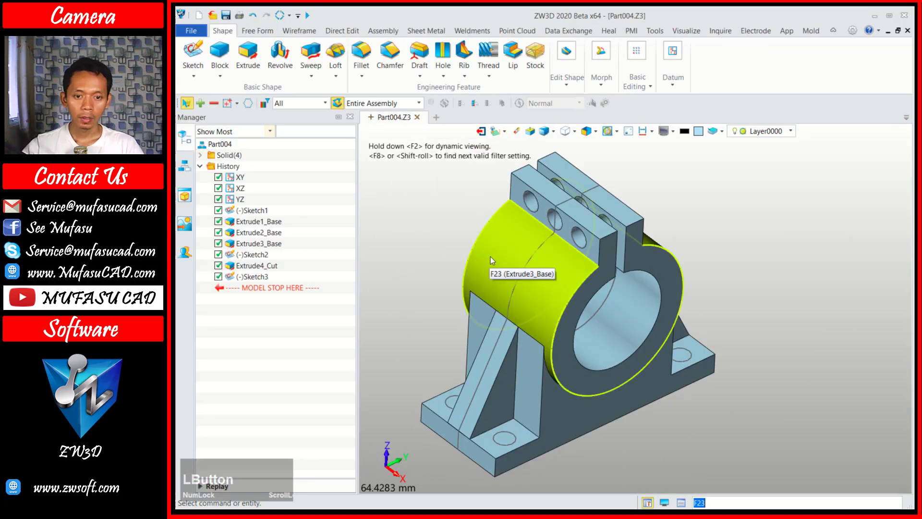
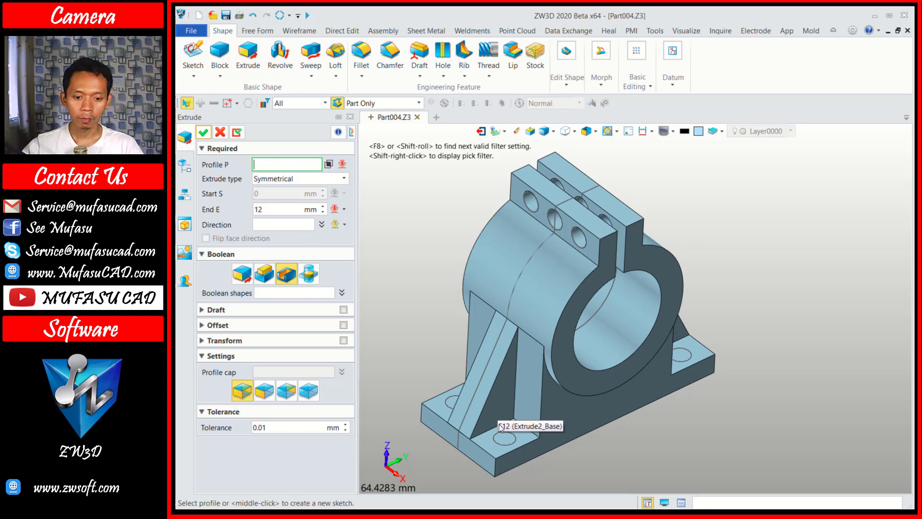
{"action": "left_click", "coordinate": [503, 435]}
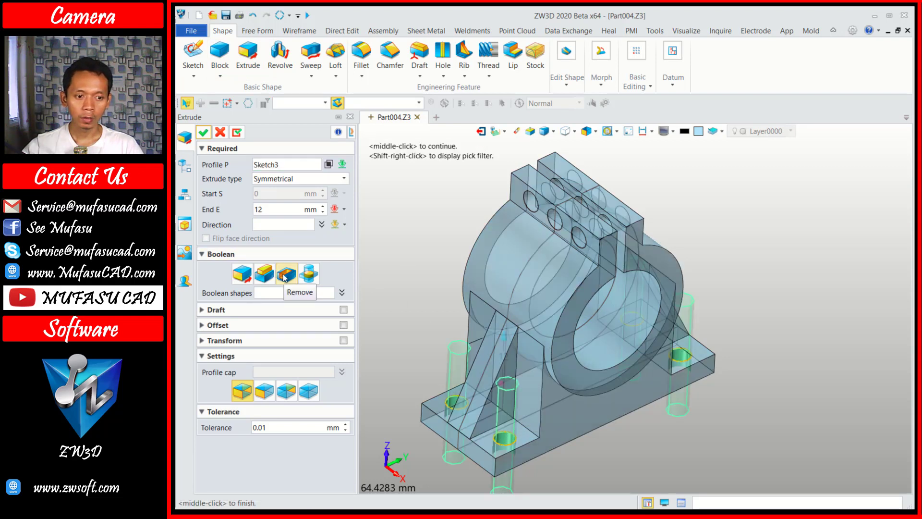
{"action": "scroll", "scroll_direction": "down", "scroll_amount": 3}
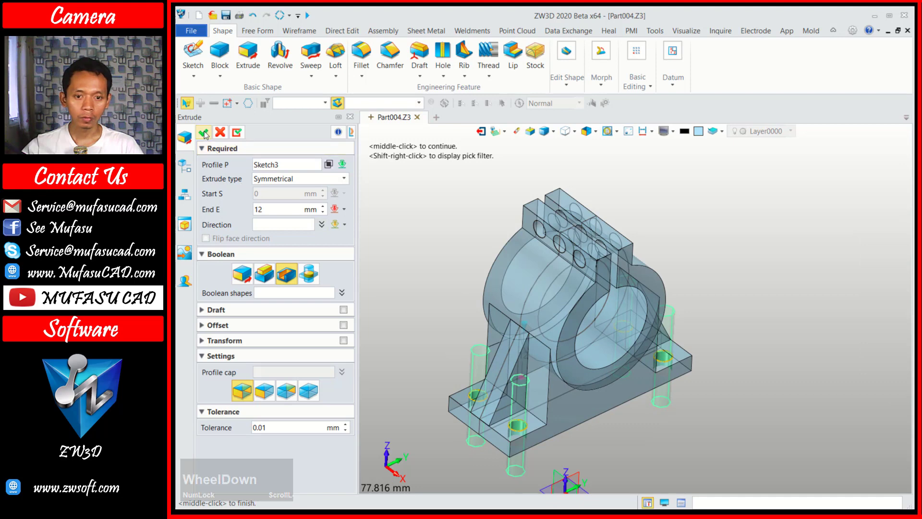
{"action": "left_click", "coordinate": [232, 481]}
{"action": "middle_click", "coordinate": [577, 314]}
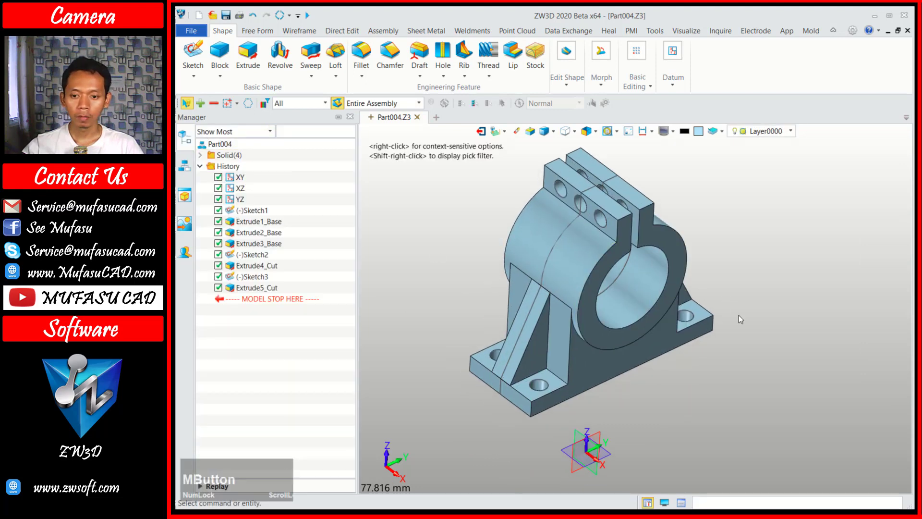
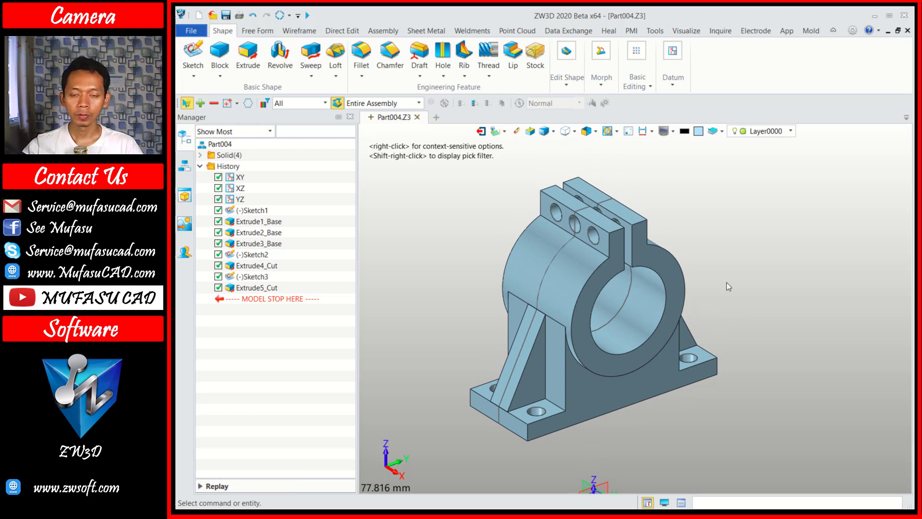
{"action": "middle_click", "coordinate": [715, 294]}
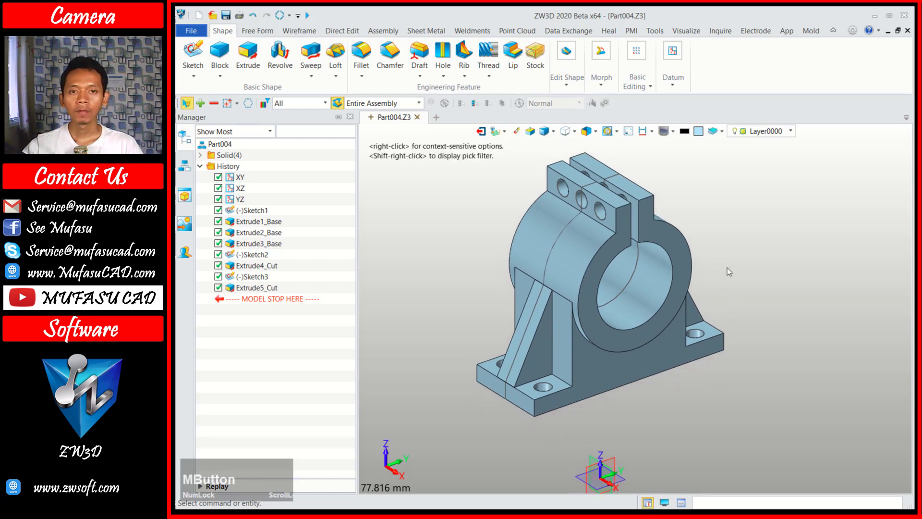